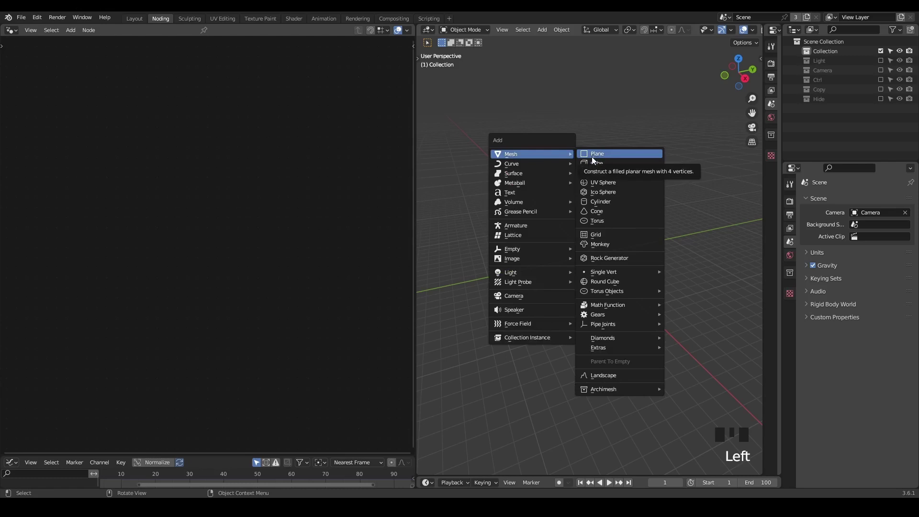
# - Add a plane with a new geometry node tree outputting a 1 m grid of 3 by 3 vertices
pyautogui.press('shift+a')
pyautogui.middleClick(575, 273)
pyautogui.scroll(-3)
pyautogui.scroll(3)
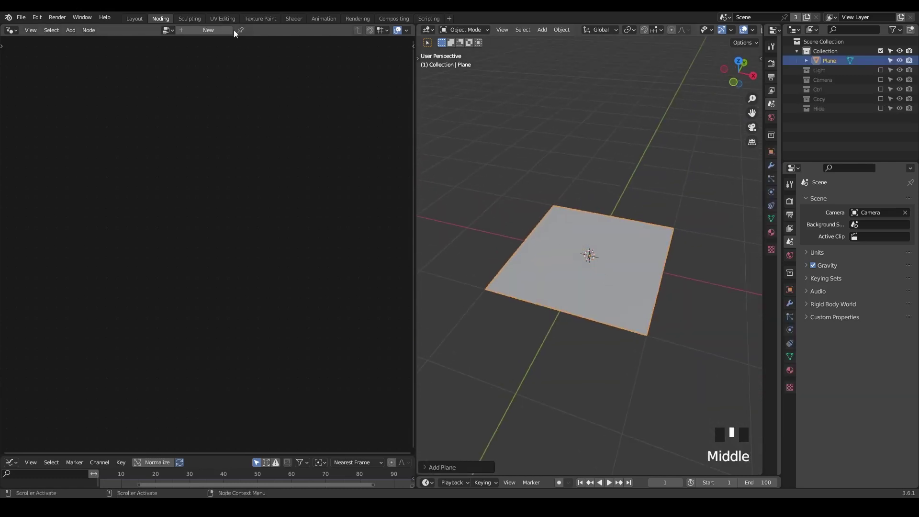
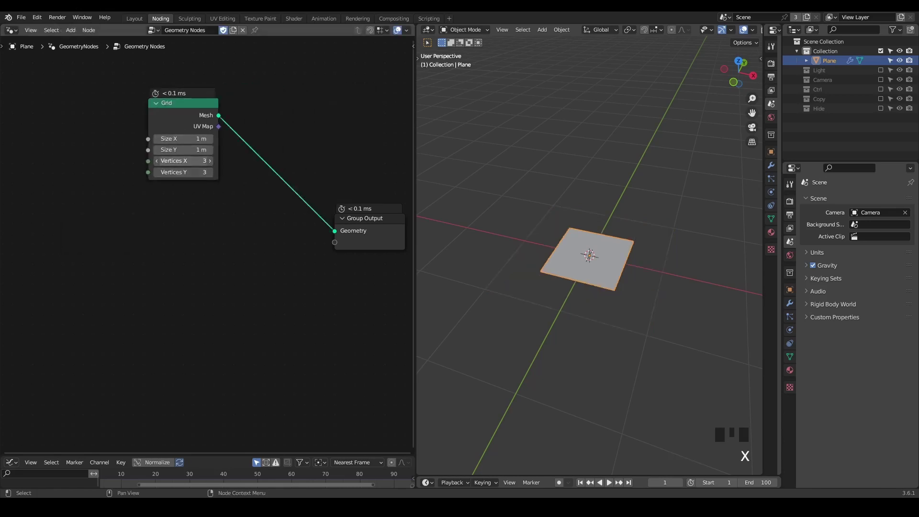
# - Set the grid to 5 by 5 vertices and insert an Extrude Mesh node with Individual faces before the output
pyautogui.moveTo(221, 171); pyautogui.dragTo(563, 238)
pyautogui.press('z')
pyautogui.scroll(3)
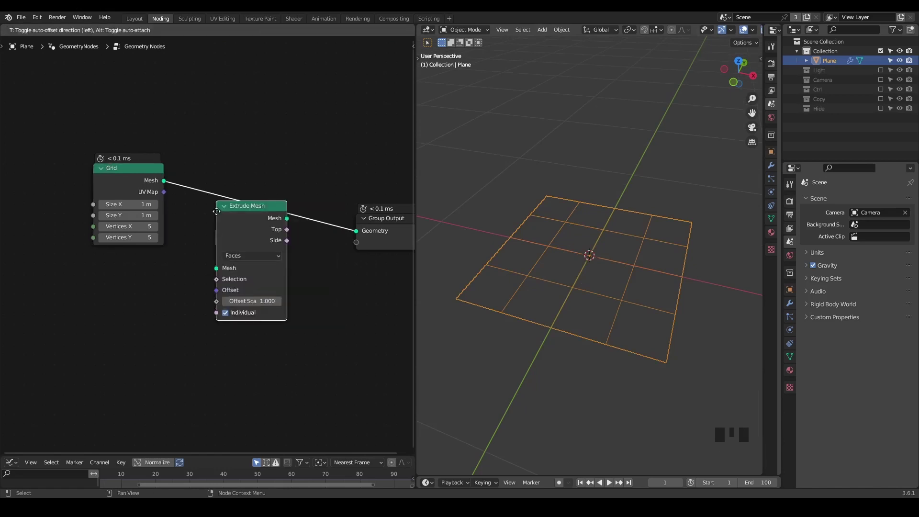
pyautogui.scroll(-3)
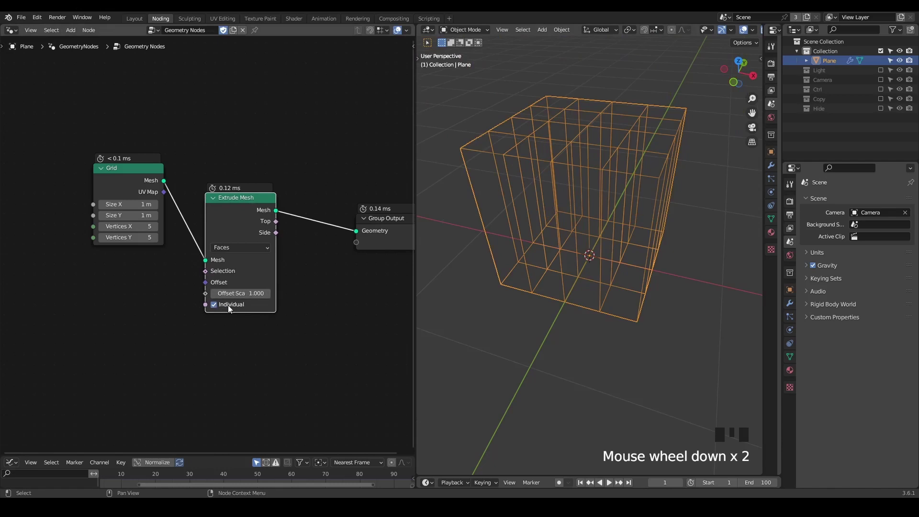
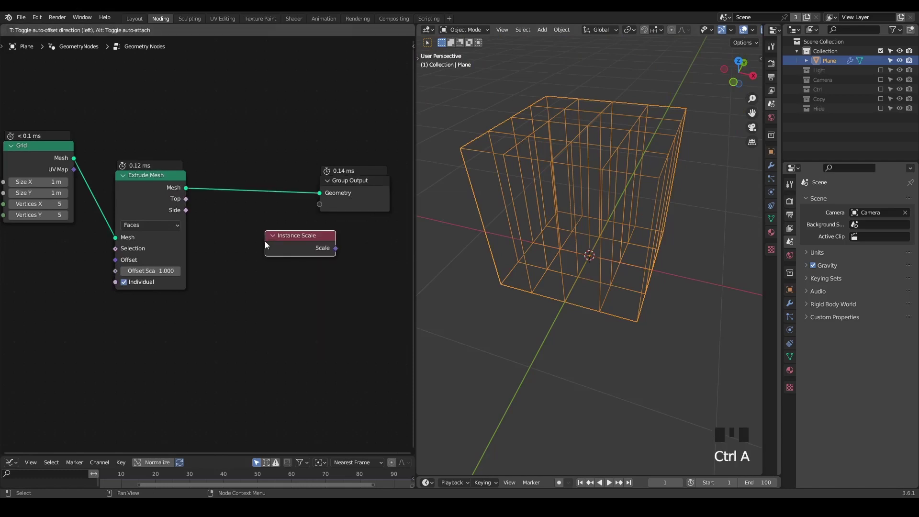
# - Insert a Scale Elements node after the extrusion, scaling the top faces to 0.87 with offset -0.04
pyautogui.press('x')
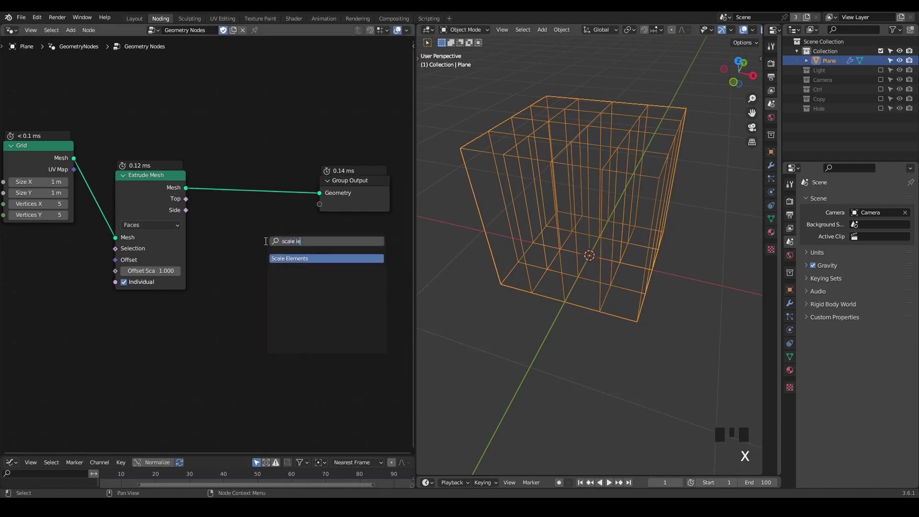
pyautogui.press('ctrl+a')
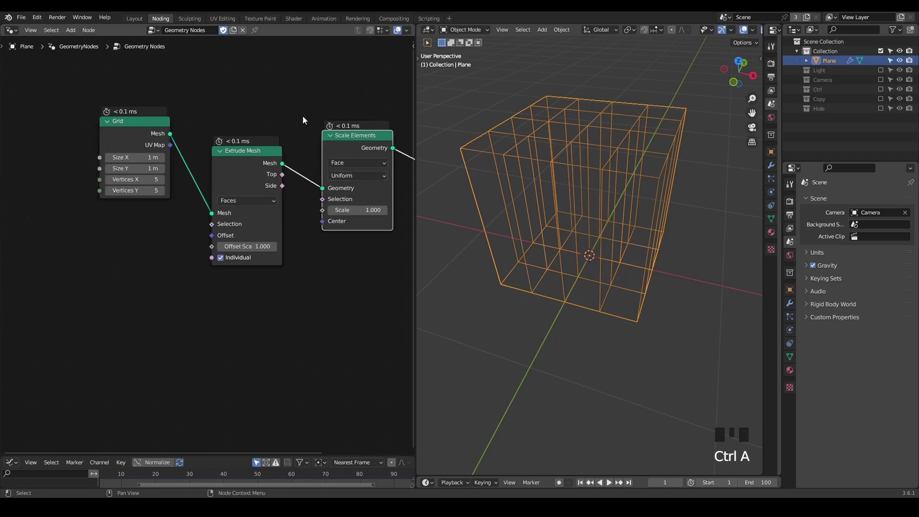
pyautogui.click(282, 97)
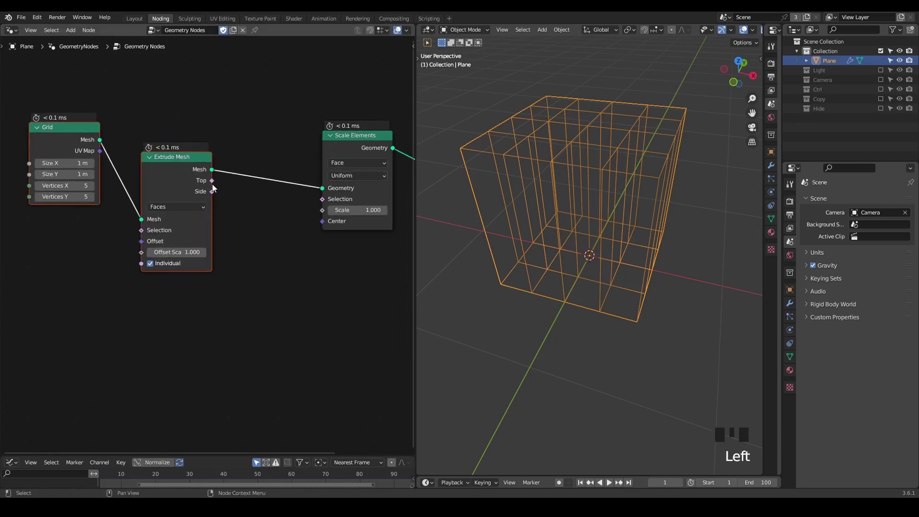
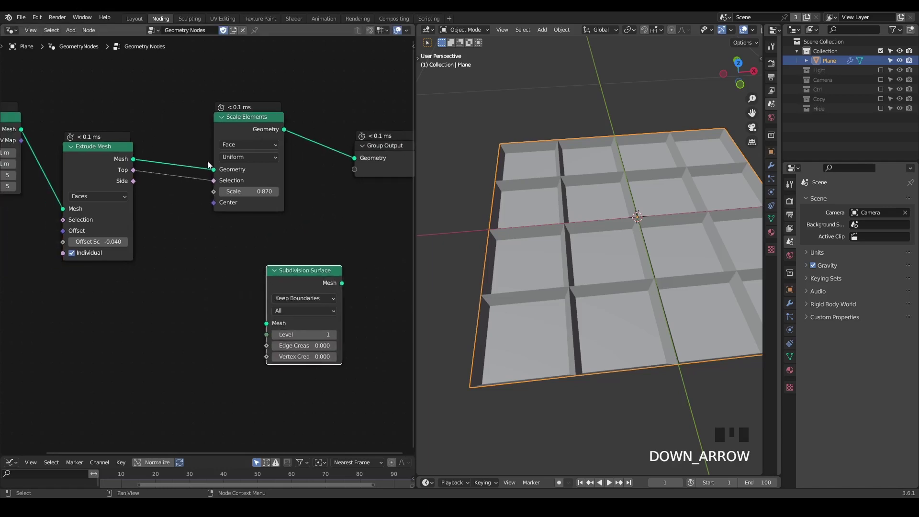
# - Preview the extrusion's top faces through a Viewer node in the viewport
pyautogui.click(268, 129)
pyautogui.click(124, 188)
pyautogui.moveTo(114, 181); pyautogui.dragTo(620, 256)
pyautogui.moveTo(621, 256); pyautogui.dragTo(628, 252)
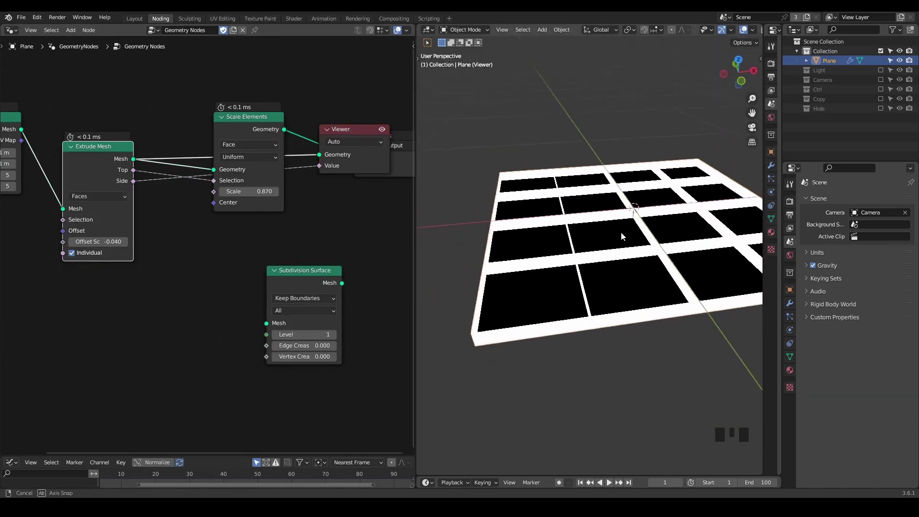
# - Chain a second Extrude Mesh (offset -0.21) and Subdivision Surface into the Group Output
pyautogui.moveTo(348, 135); pyautogui.dragTo(290, 202)
pyautogui.press('x')
pyautogui.click(234, 278)
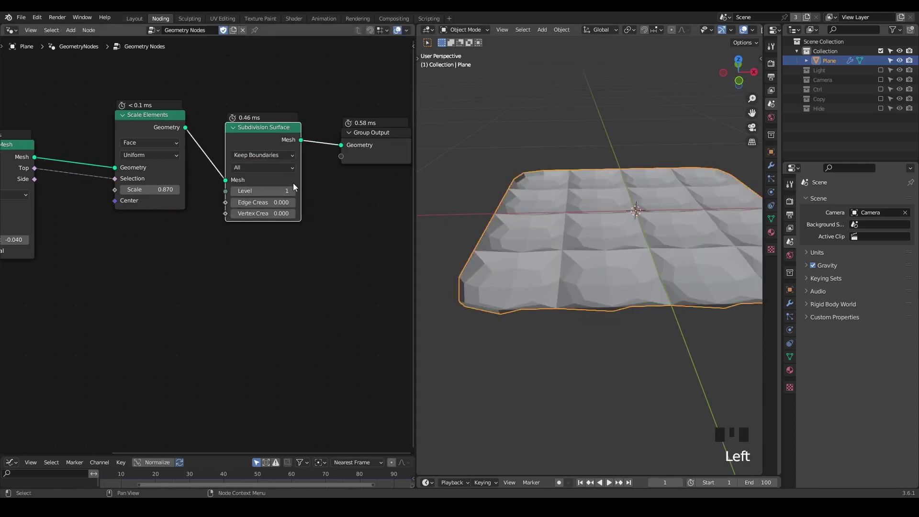
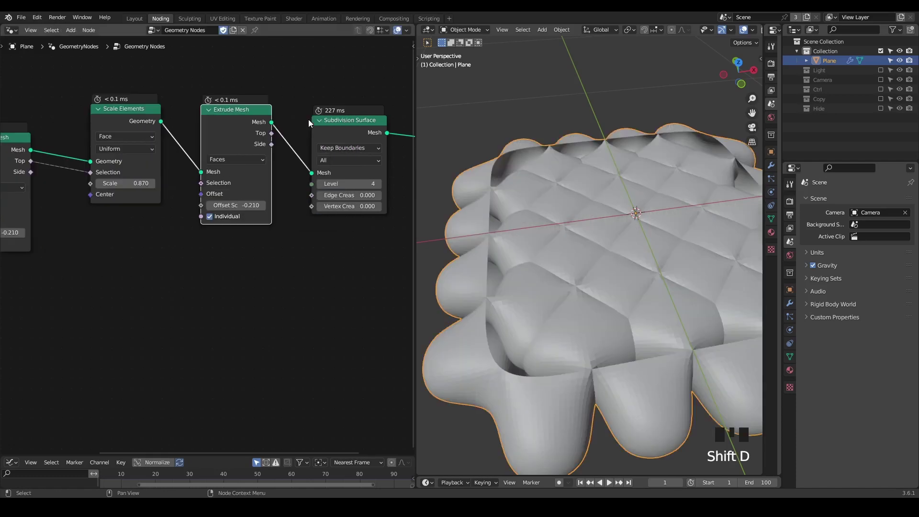
# - Mute the Subdivision Surface node and duplicate Scale Elements after the second extrusion
pyautogui.click(342, 134)
pyautogui.press('m')
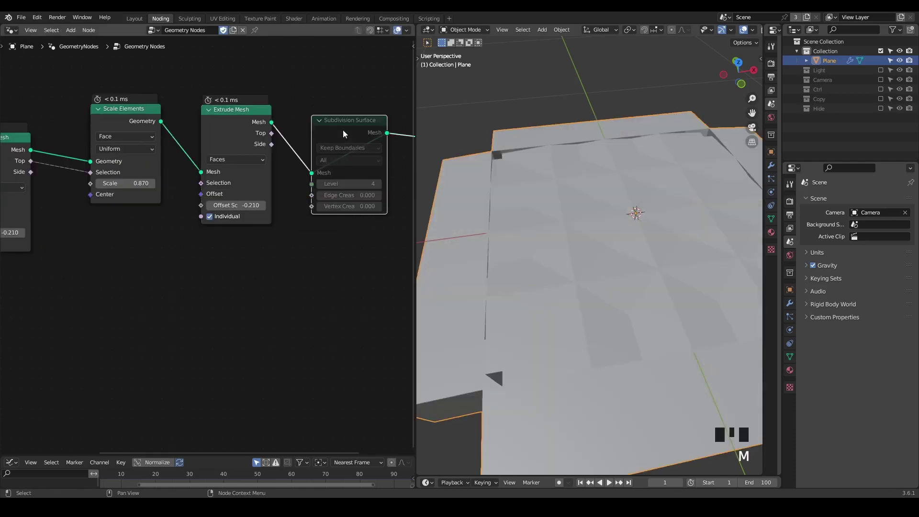
pyautogui.press('ctrl+x')
pyautogui.moveTo(310, 198); pyautogui.dragTo(100, 139)
pyautogui.press('shift+d')
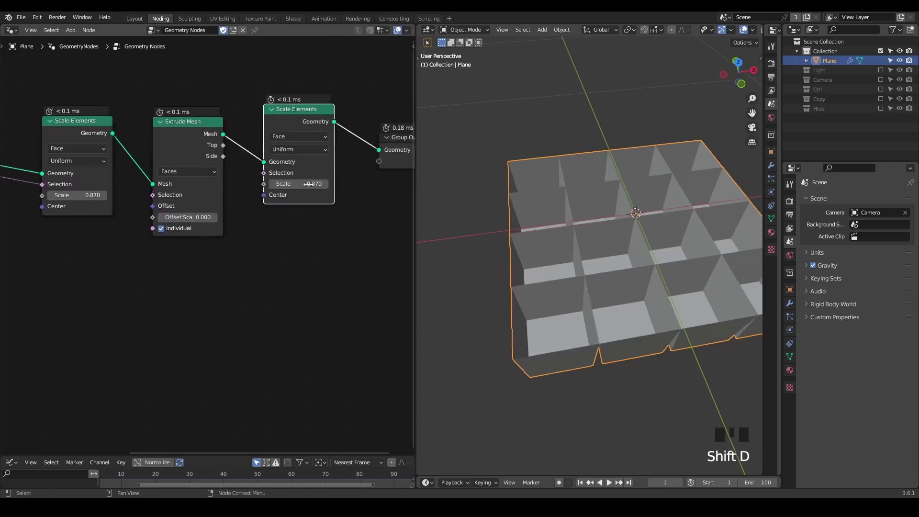
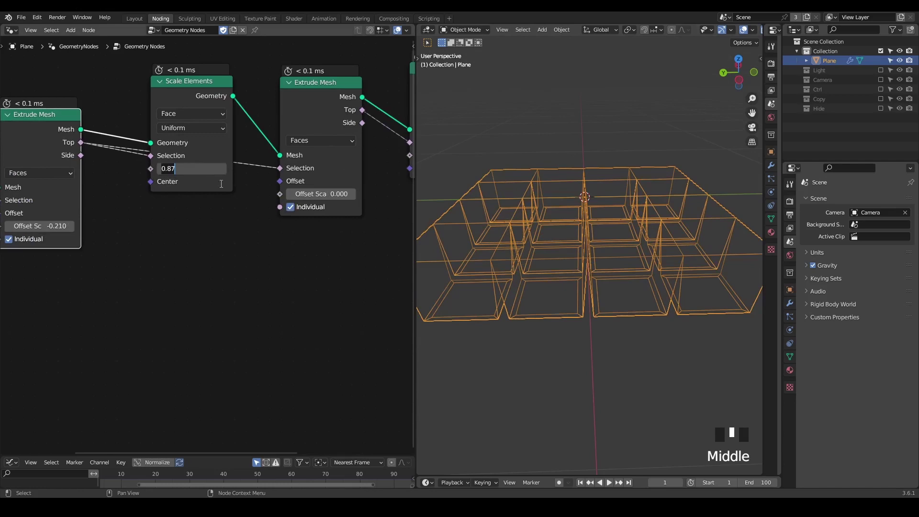
# - Set the scales to 0.92 and 0.84 with a -0.11 offset and bypass the first Scale Elements node
pyautogui.click(255, 231)
pyautogui.middleClick(574, 223)
pyautogui.click(170, 107)
pyautogui.press('m')
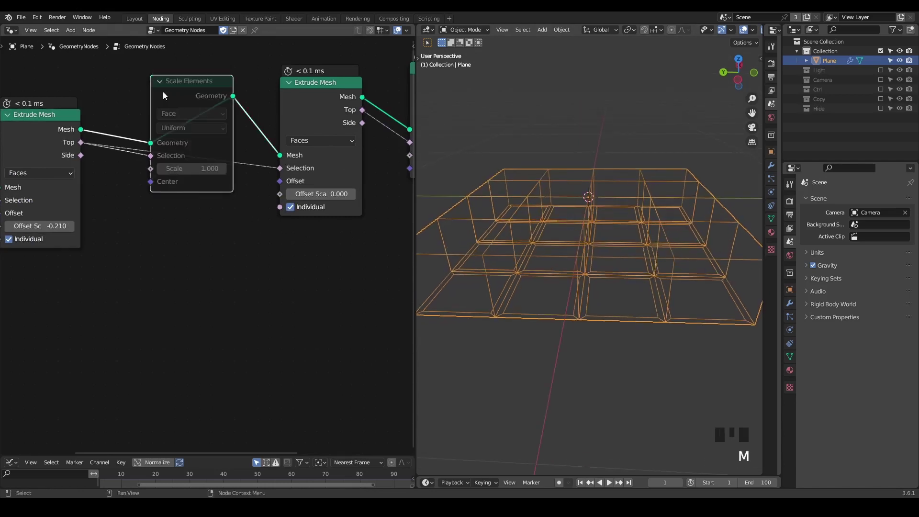
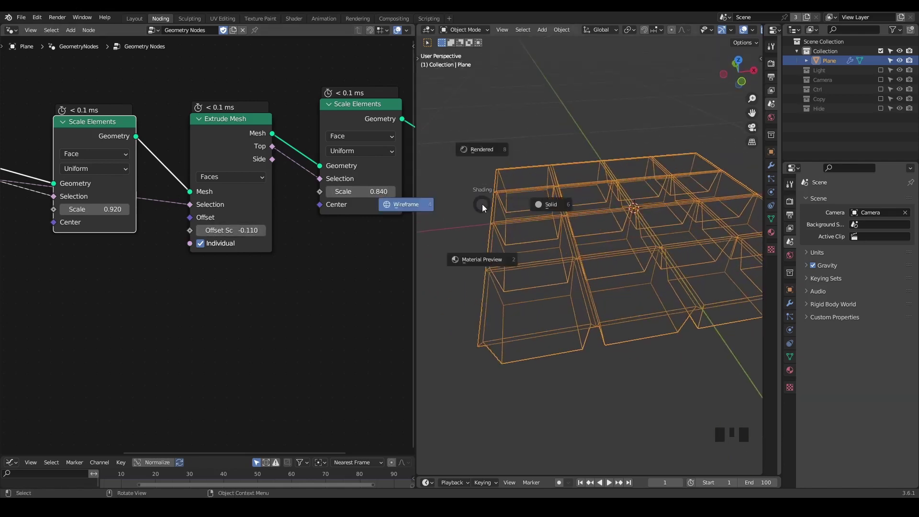
# - Return the viewport to Solid shading to view the inset tile walls
pyautogui.press('z')
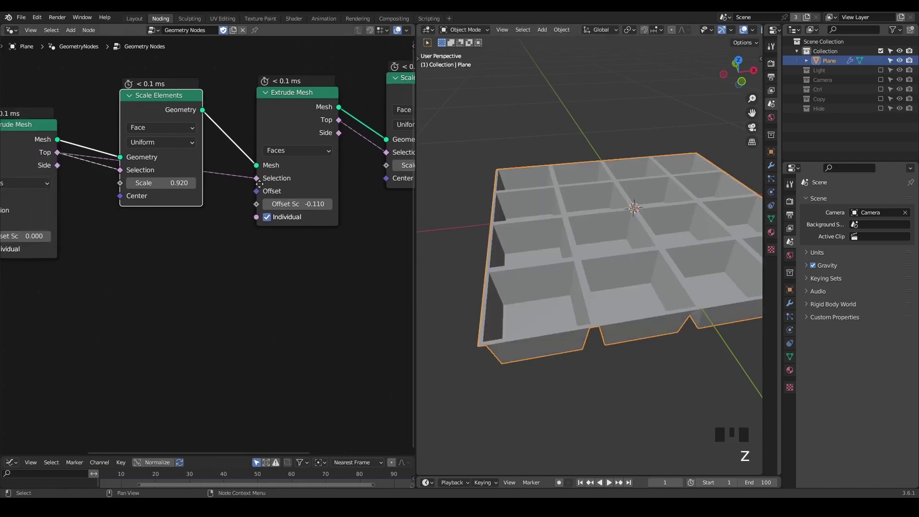
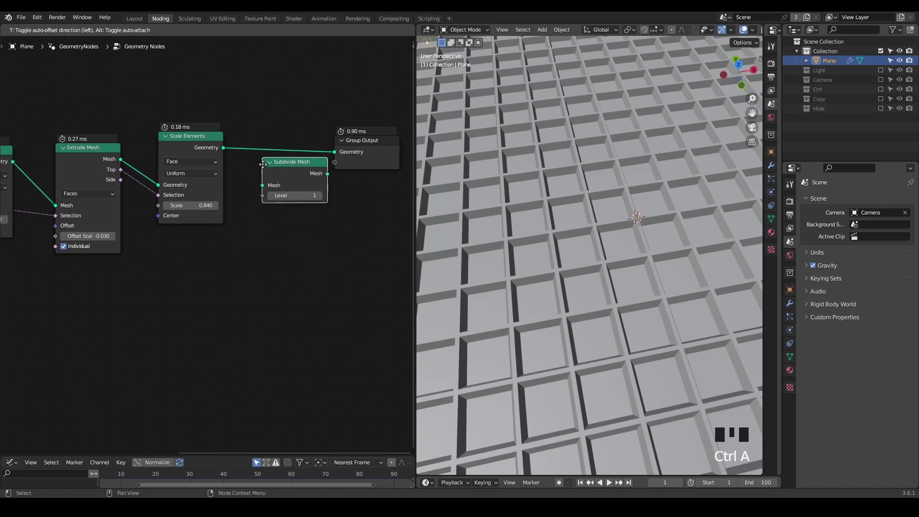
# - Insert a Subdivide Mesh node before the output and raise its level to 3
pyautogui.moveTo(291, 174); pyautogui.dragTo(560, 146)
pyautogui.press('z')
pyautogui.middleClick(561, 191)
pyautogui.scroll(3)
pyautogui.moveTo(559, 218); pyautogui.dragTo(546, 230)
pyautogui.scroll(3)
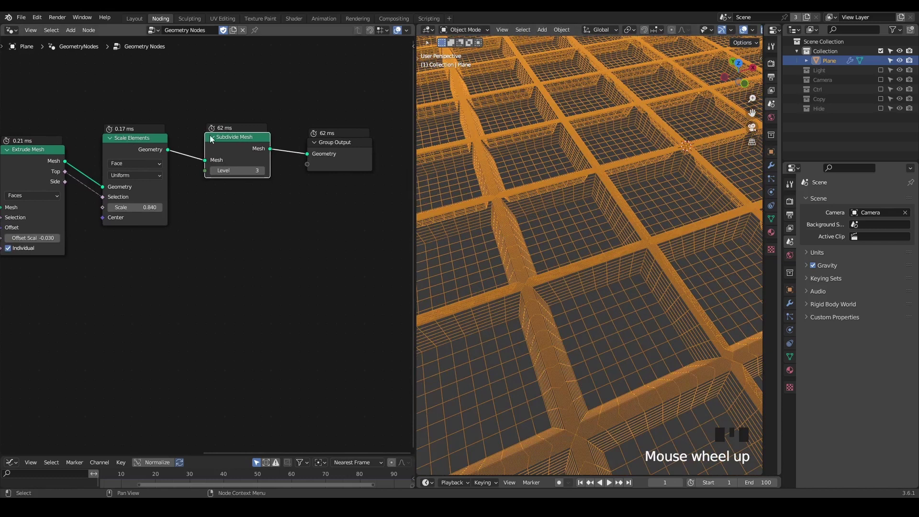
pyautogui.click(233, 146)
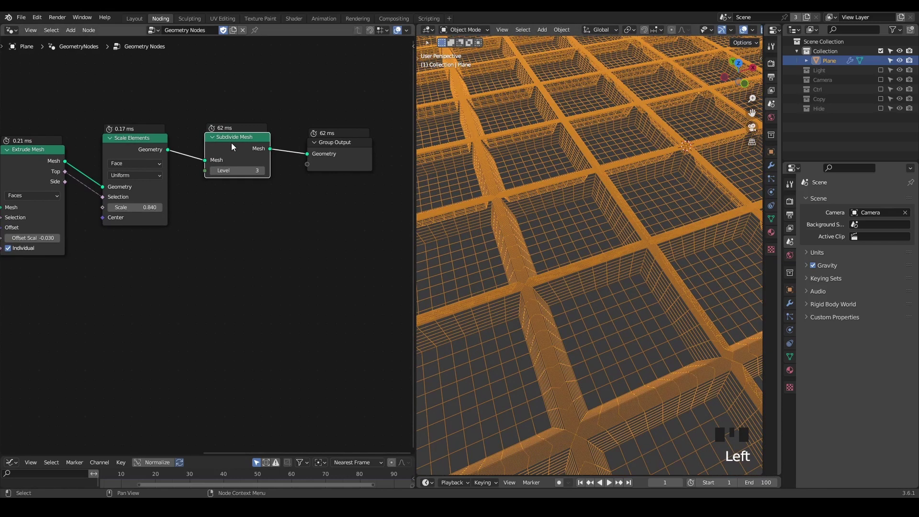
pyautogui.press('z')
pyautogui.scroll(-3)
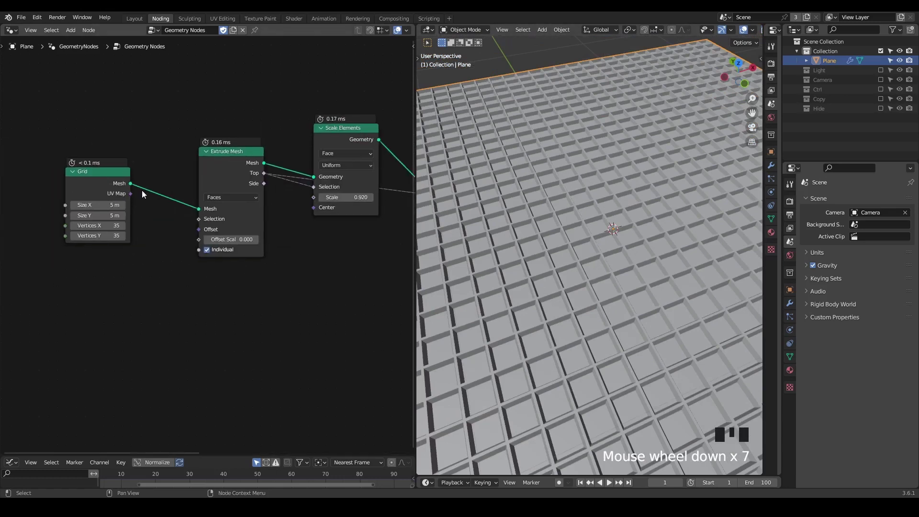
# - Set the Grid node to 2 m size with 15 by 15 vertices
pyautogui.click(174, 200)
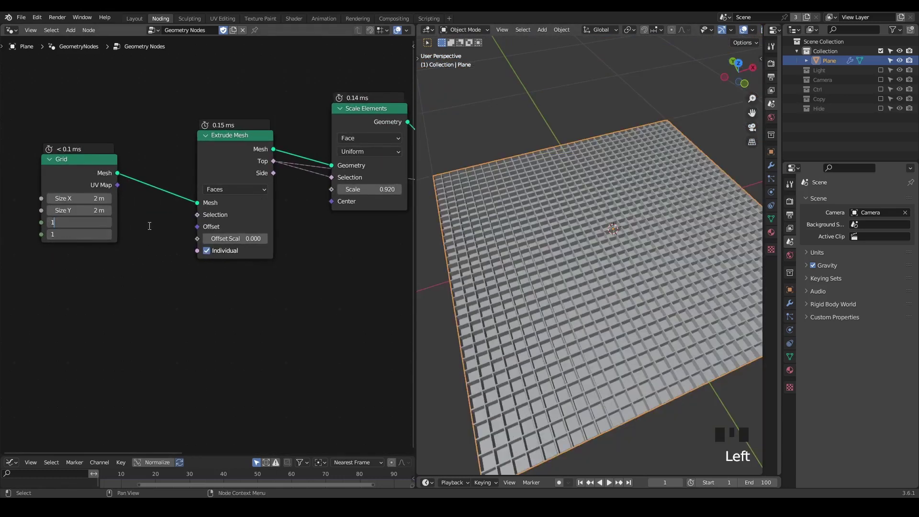
pyautogui.click(151, 229)
pyautogui.moveTo(598, 254); pyautogui.dragTo(277, 286)
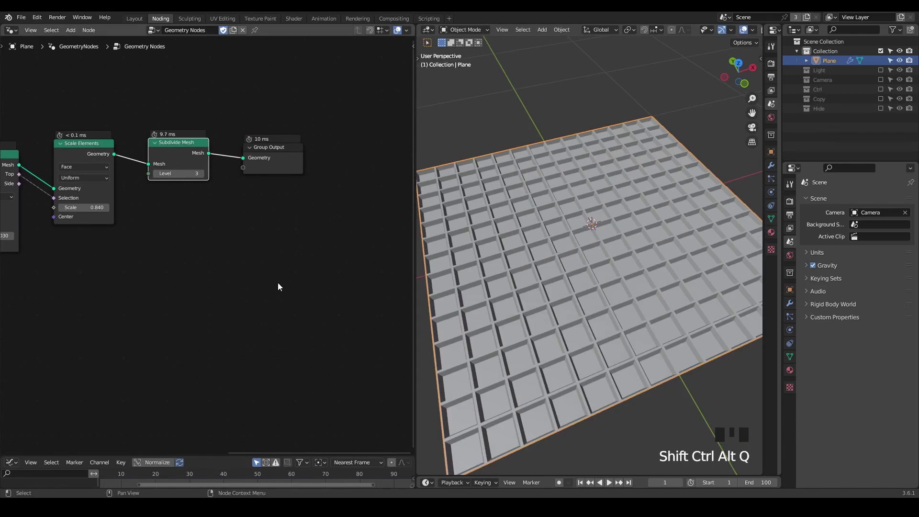
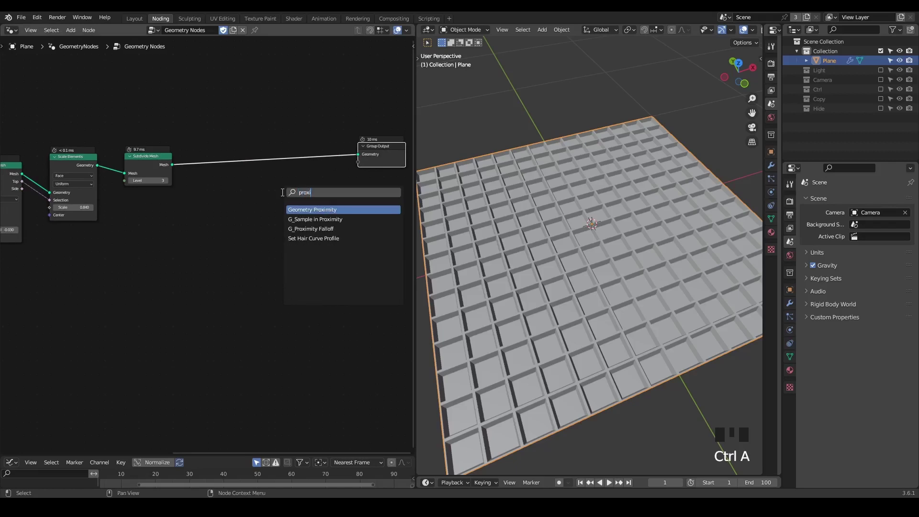
pyautogui.press('Down')
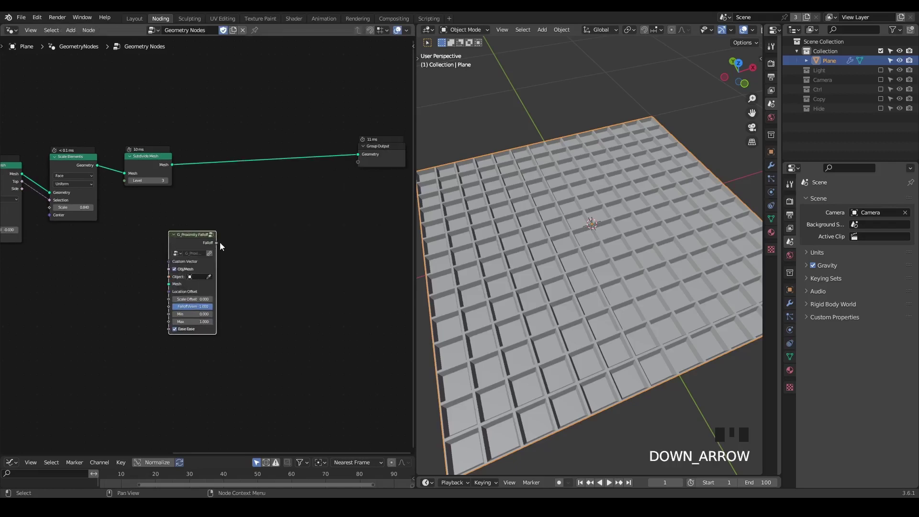
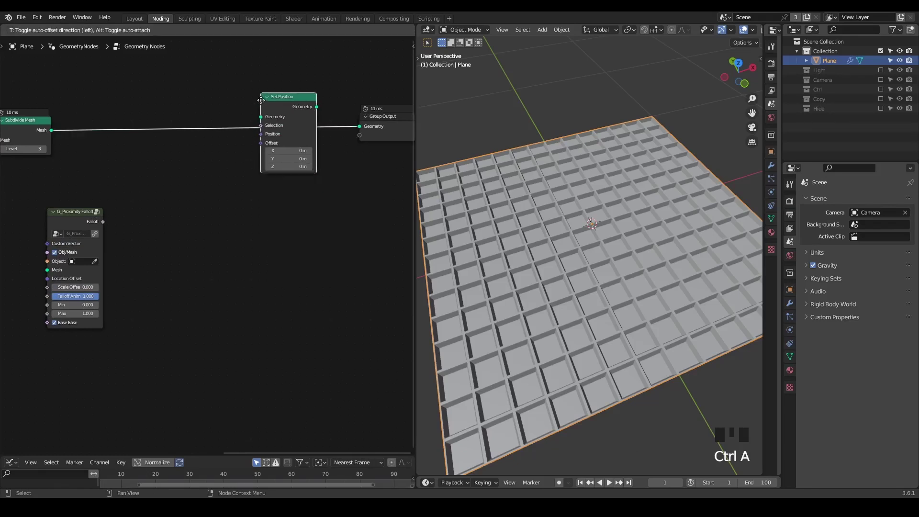
pyautogui.click(275, 145)
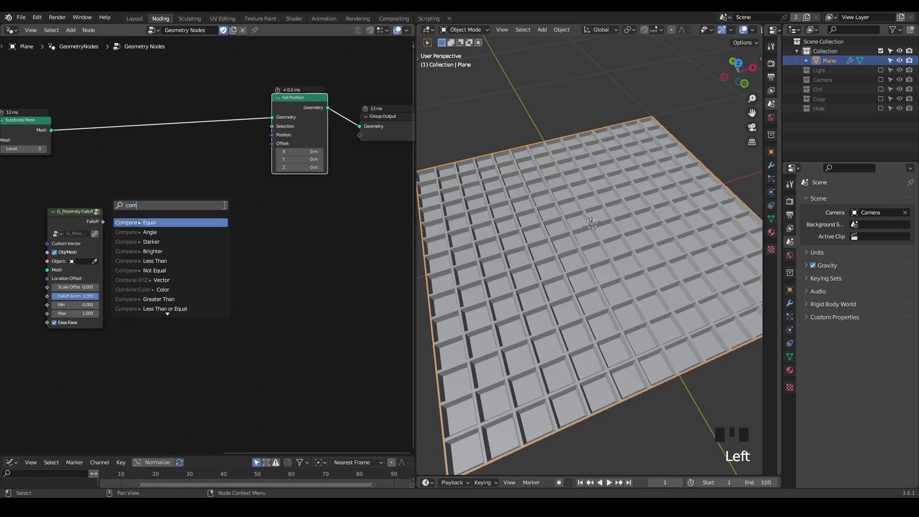
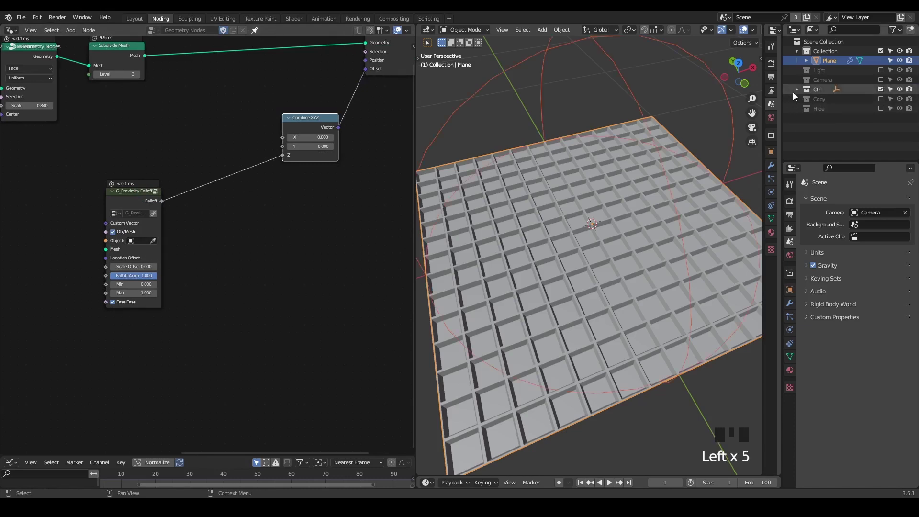
pyautogui.moveTo(797, 92); pyautogui.dragTo(156, 240)
pyautogui.click(157, 241)
pyautogui.click(834, 104)
pyautogui.scroll(-3)
pyautogui.middleClick(615, 201)
pyautogui.press('s')
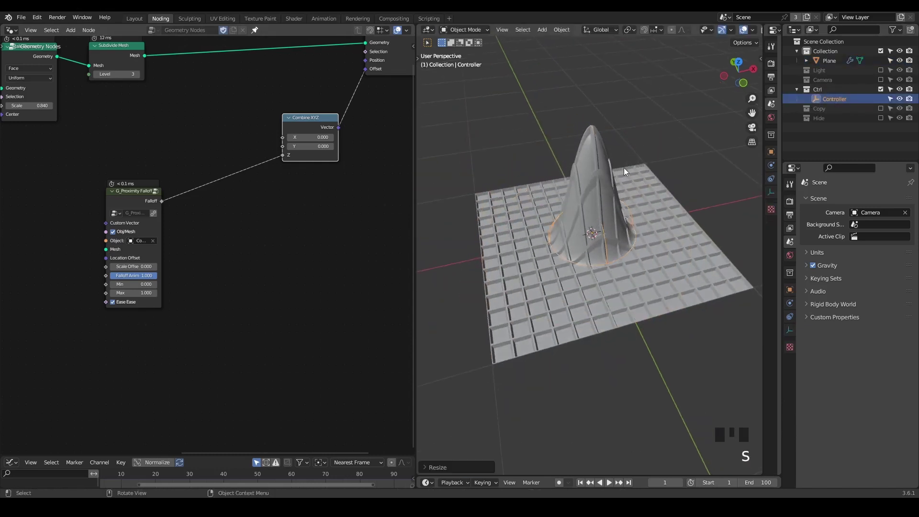
pyautogui.moveTo(631, 223); pyautogui.dragTo(791, 331)
pyautogui.click(791, 332)
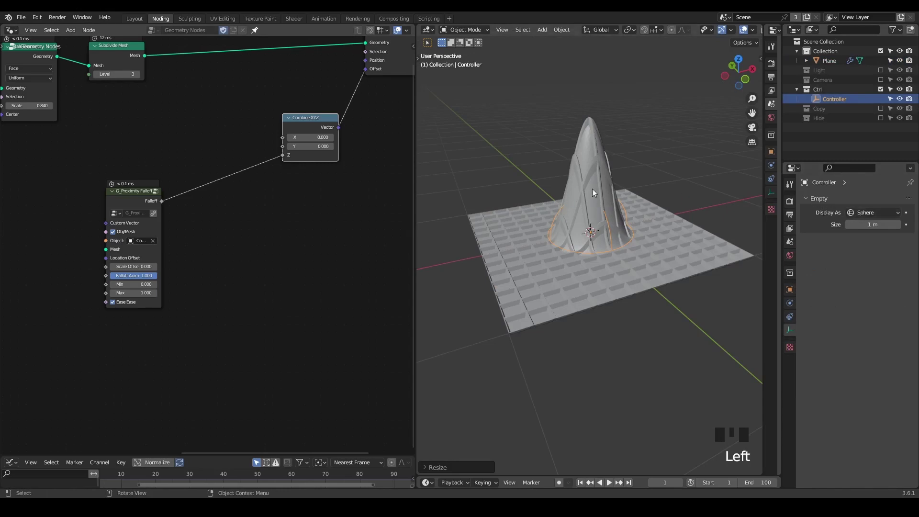
pyautogui.scroll(3)
pyautogui.moveTo(171, 278); pyautogui.dragTo(652, 205)
pyautogui.press('s')
pyautogui.scroll(3)
pyautogui.moveTo(631, 237); pyautogui.dragTo(232, 222)
# - Search the add-node menu for the G_Remap 0-1 group to remap the falloff
pyautogui.press('ctrl+a')
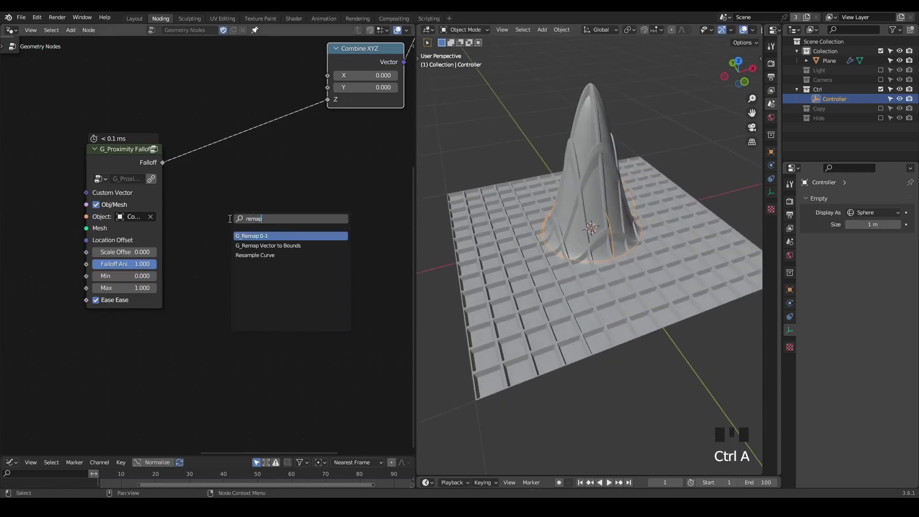
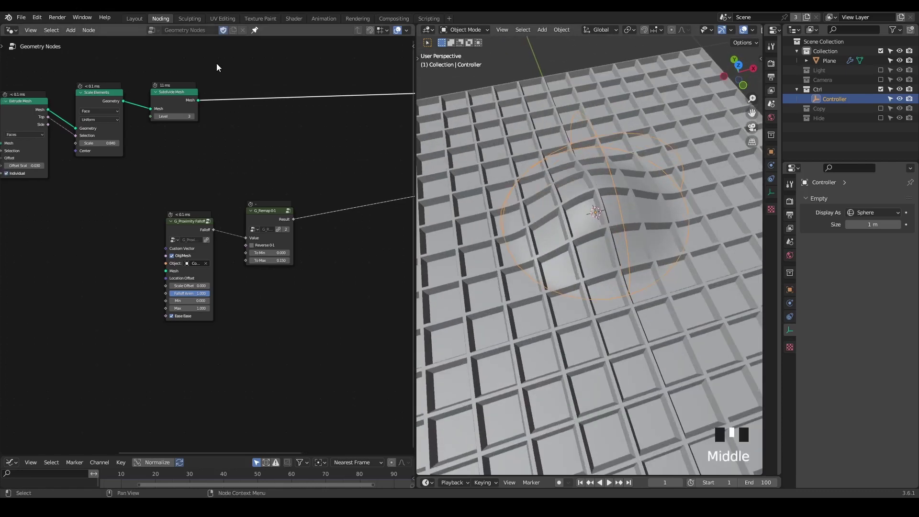
# - Multiply the remapped falloff by the top-face selection and feed the result into the Combine XYZ Z offset
pyautogui.click(214, 60)
pyautogui.press('g')
pyautogui.click(236, 156)
pyautogui.moveTo(535, 241); pyautogui.dragTo(543, 230)
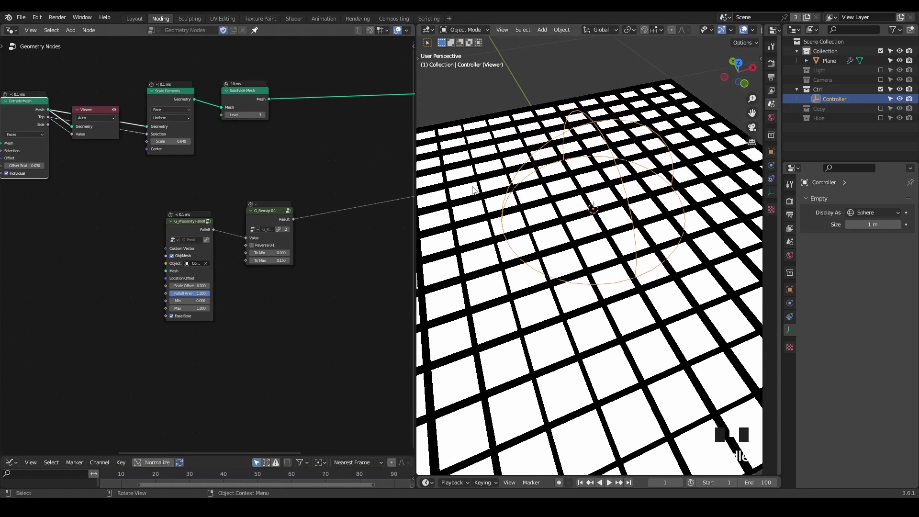
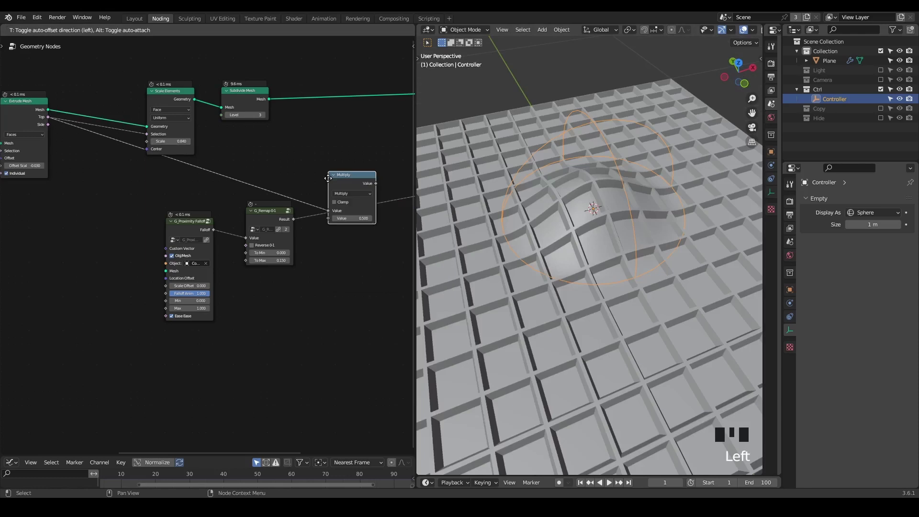
pyautogui.click(292, 220)
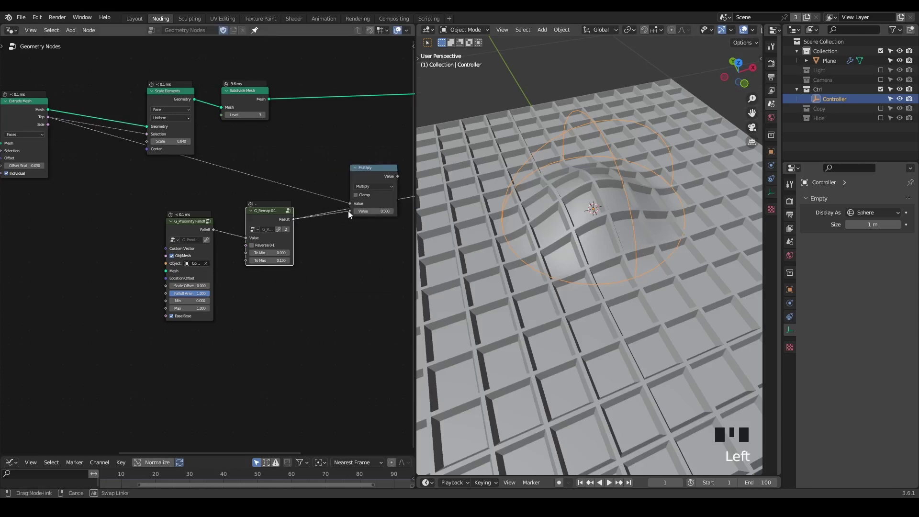
pyautogui.moveTo(337, 248); pyautogui.dragTo(230, 200)
pyautogui.click(230, 200)
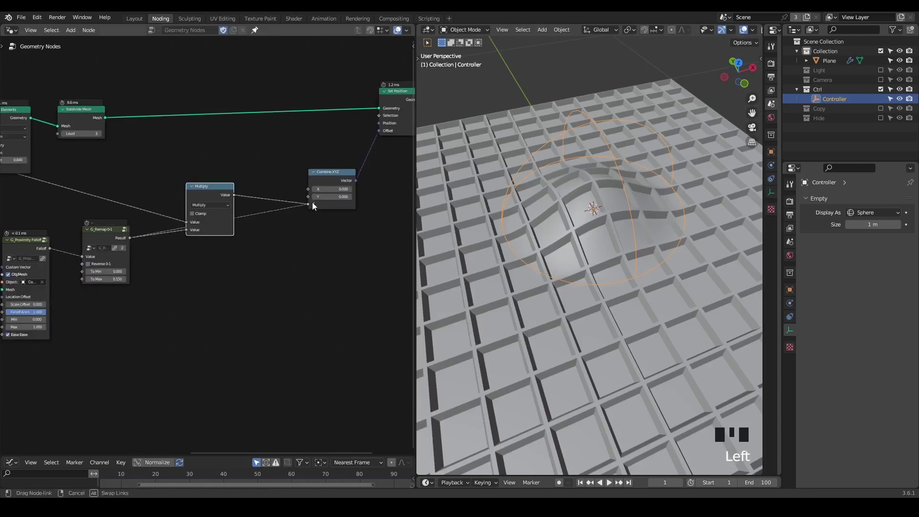
pyautogui.moveTo(251, 245); pyautogui.dragTo(585, 231)
pyautogui.scroll(3)
# - Add a Blur Attribute node to soften the top-face selection
pyautogui.click(236, 184)
pyautogui.press('g')
pyautogui.click(87, 75)
pyautogui.press('ctrl+a')
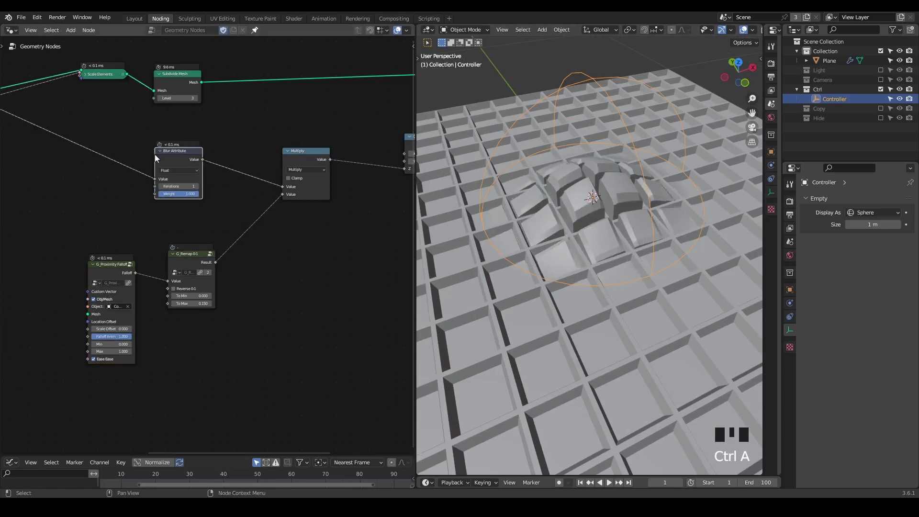
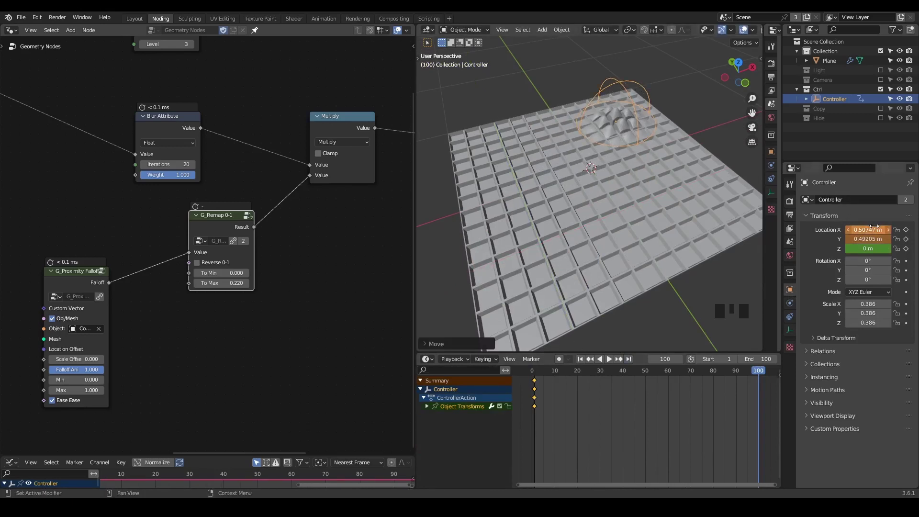
# - Play the controller animation and watch the tile bump follow it across the grid
pyautogui.press('shift+space')
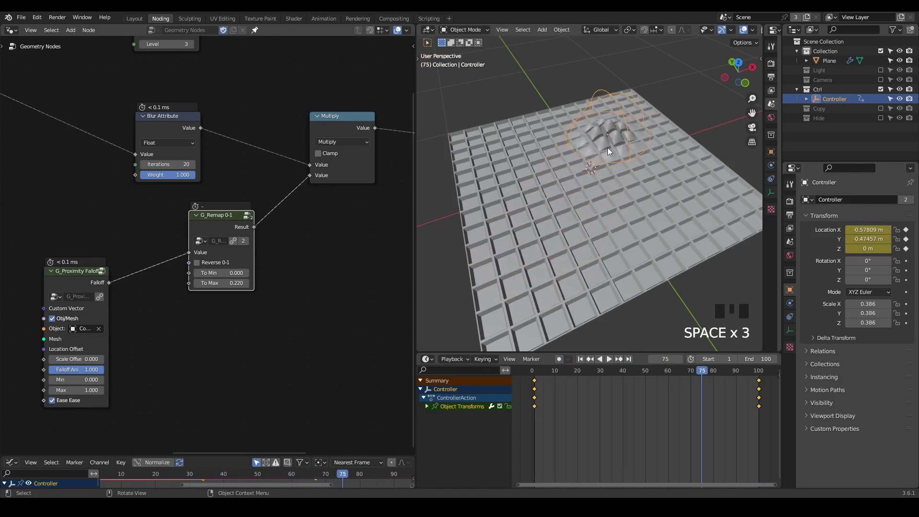
pyautogui.moveTo(552, 207); pyautogui.dragTo(549, 211)
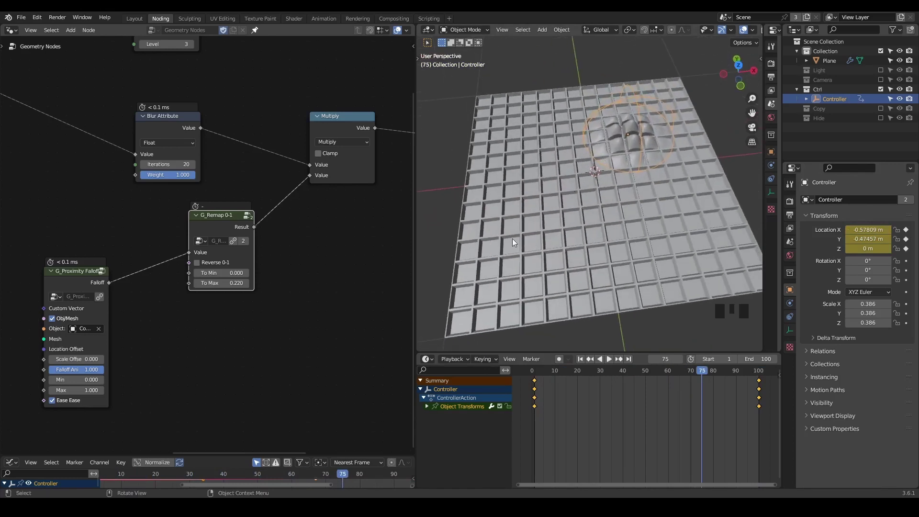
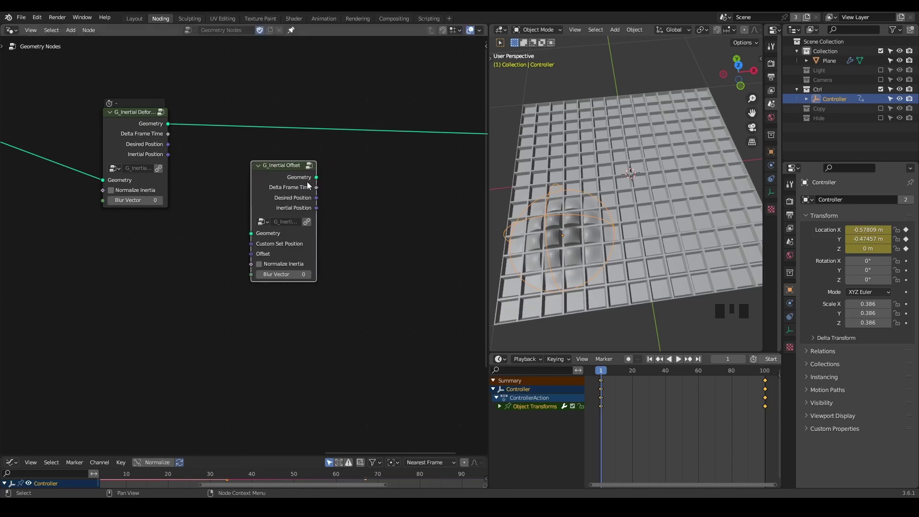
# - Remove the G_Inertial Offset group from the deformer chain
pyautogui.moveTo(119, 129); pyautogui.dragTo(279, 185)
pyautogui.press('x')
pyautogui.middleClick(305, 208)
pyautogui.scroll(-3)
# - Add a vector Mix blending Desired and Inertial Position at 0.5 into Set Position's position
pyautogui.press('ctrl+a')
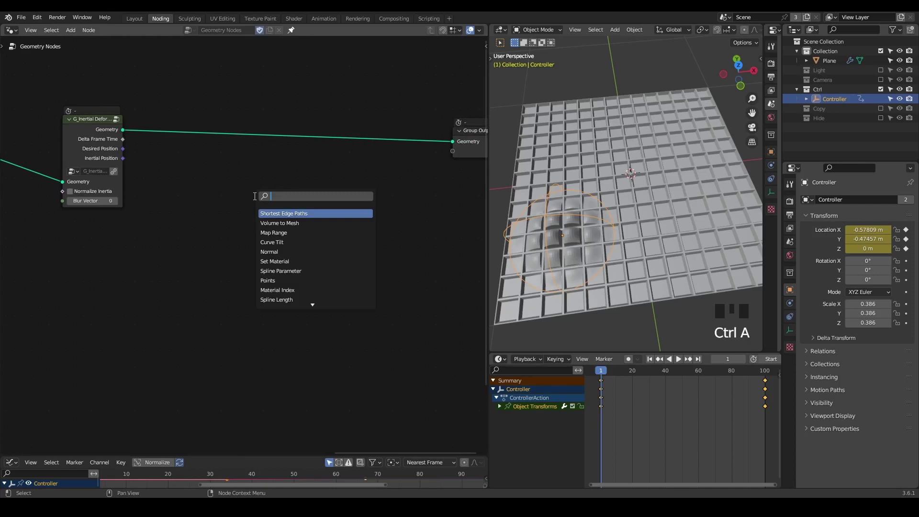
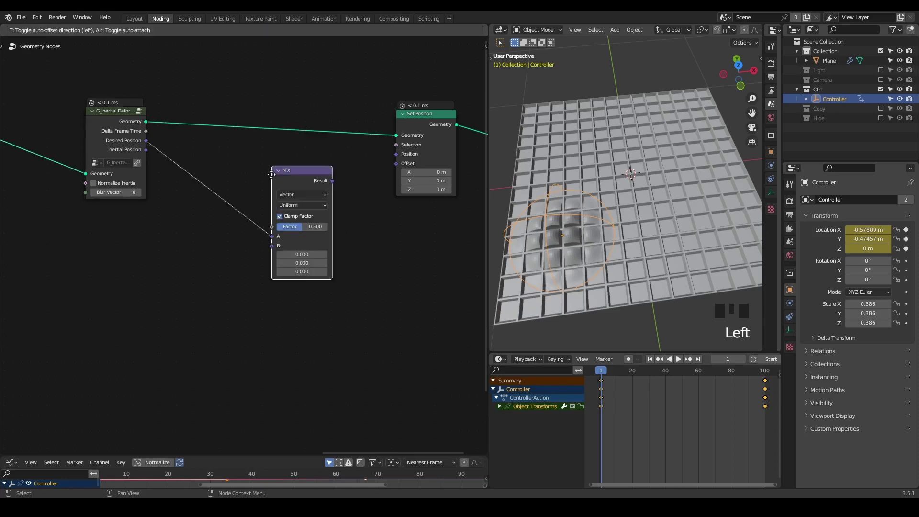
pyautogui.moveTo(148, 155); pyautogui.dragTo(361, 176)
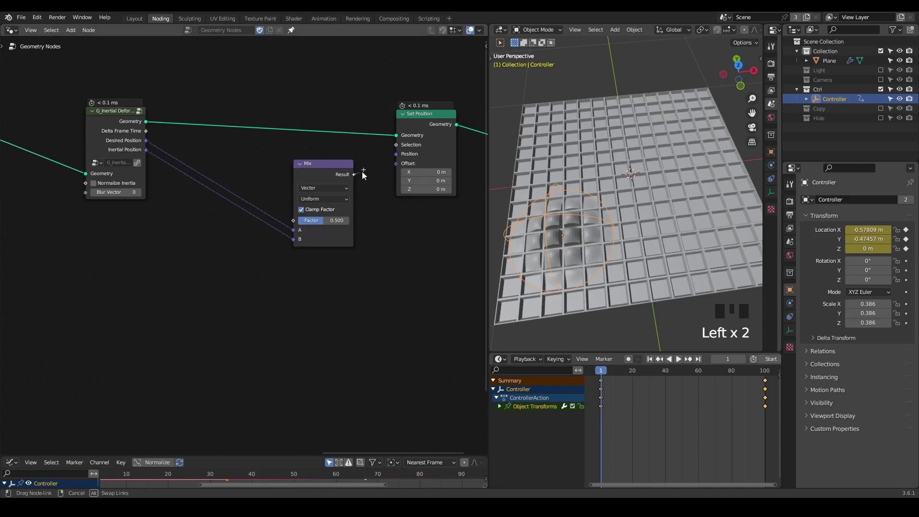
pyautogui.moveTo(321, 172); pyautogui.dragTo(217, 217)
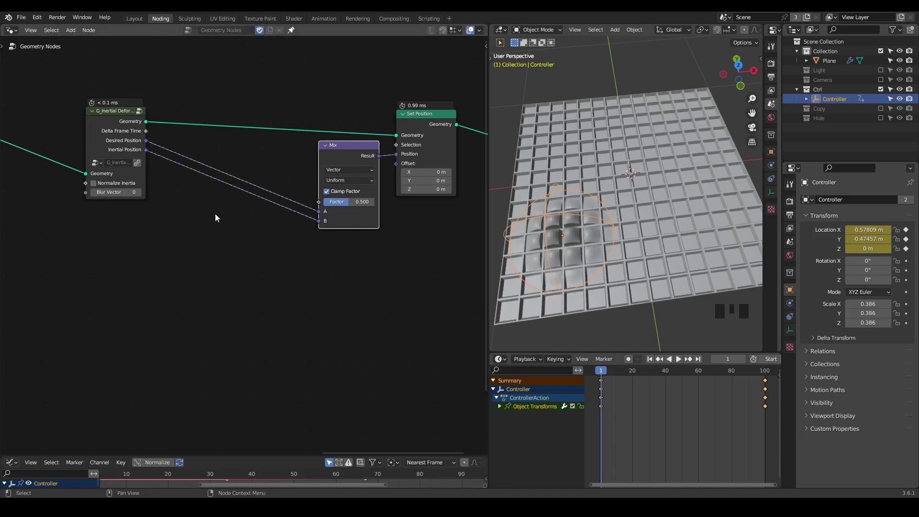
# - Add the G_Sin Function node group and set the Mix factor to 5 with Clamp Factor off
pyautogui.press('ctrl+a')
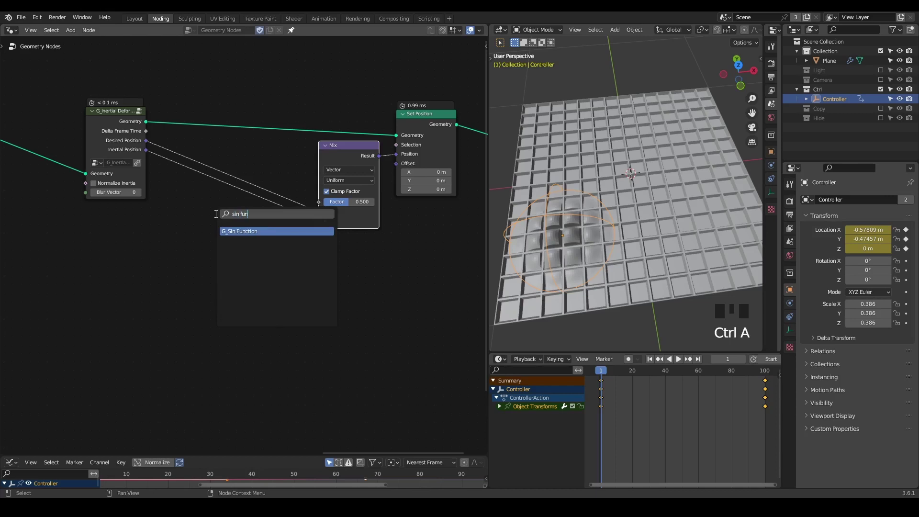
pyautogui.press('shift+space')
pyautogui.click(357, 204)
pyautogui.press('space')
pyautogui.press('space')
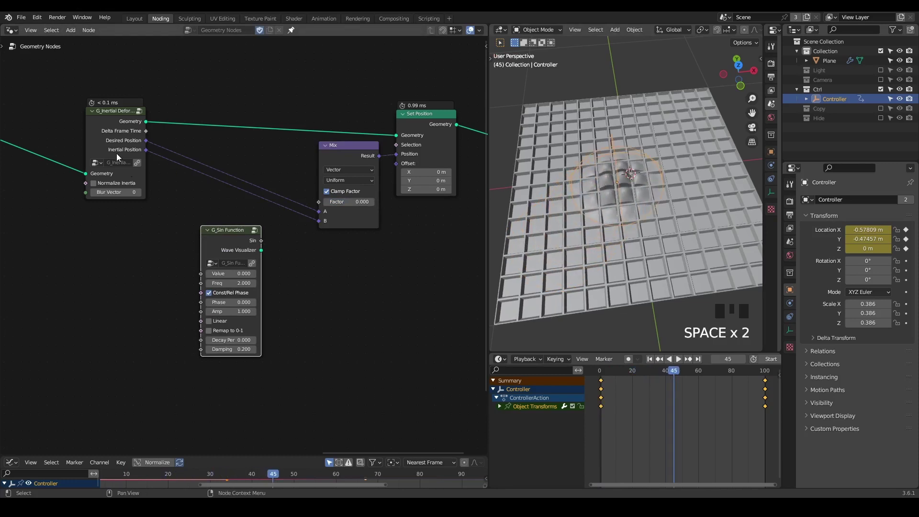
pyautogui.scroll(3)
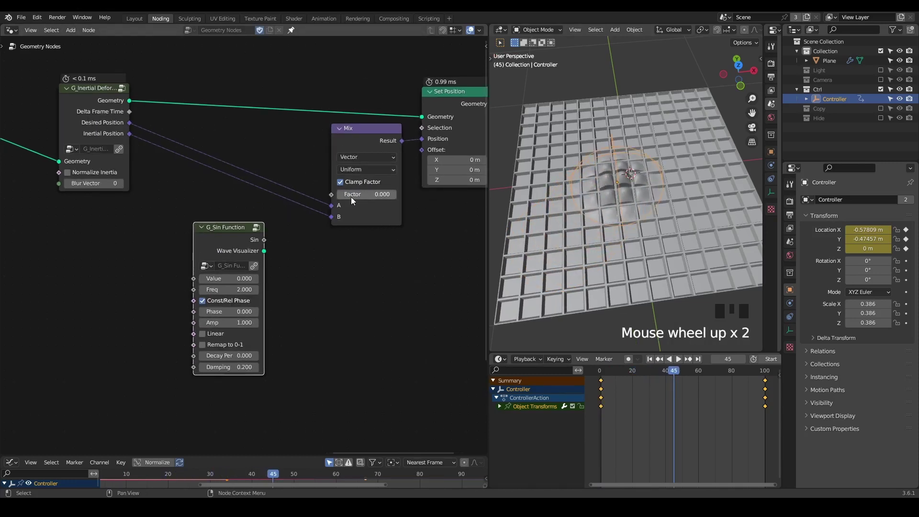
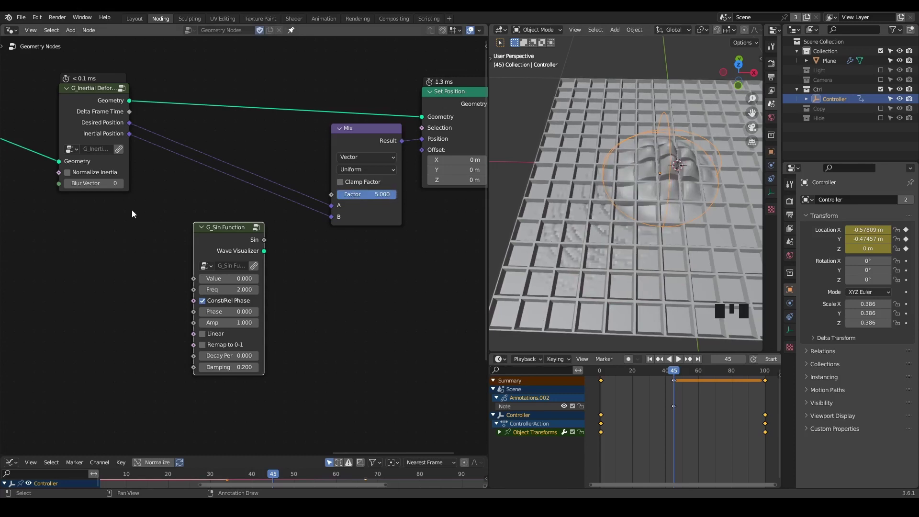
# - Feed the deformer's Delta Frame Time into the G_Sin Function value input
pyautogui.click(135, 114)
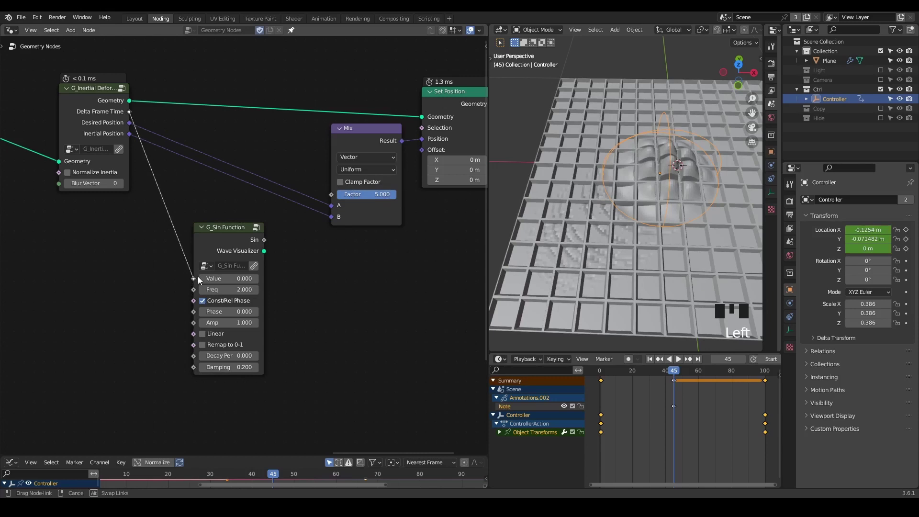
pyautogui.middleClick(227, 204)
pyautogui.scroll(-3)
pyautogui.moveTo(424, 72); pyautogui.dragTo(80, 112)
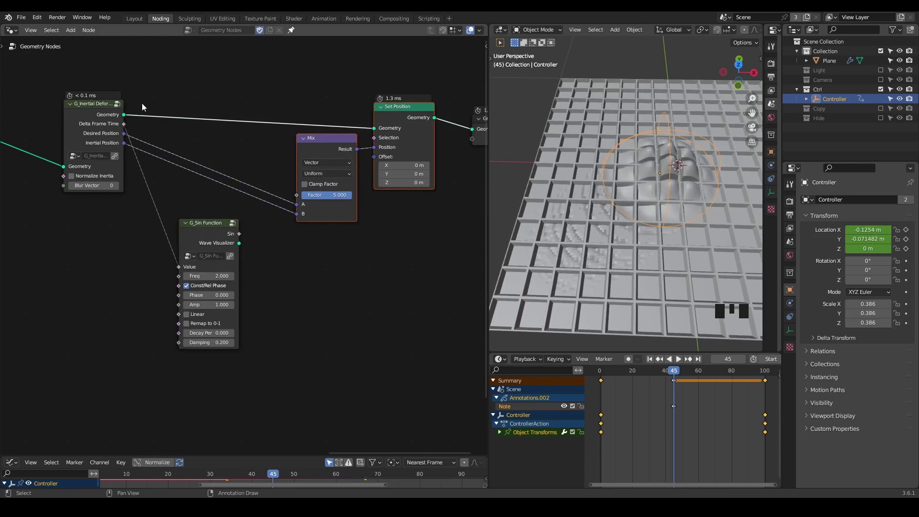
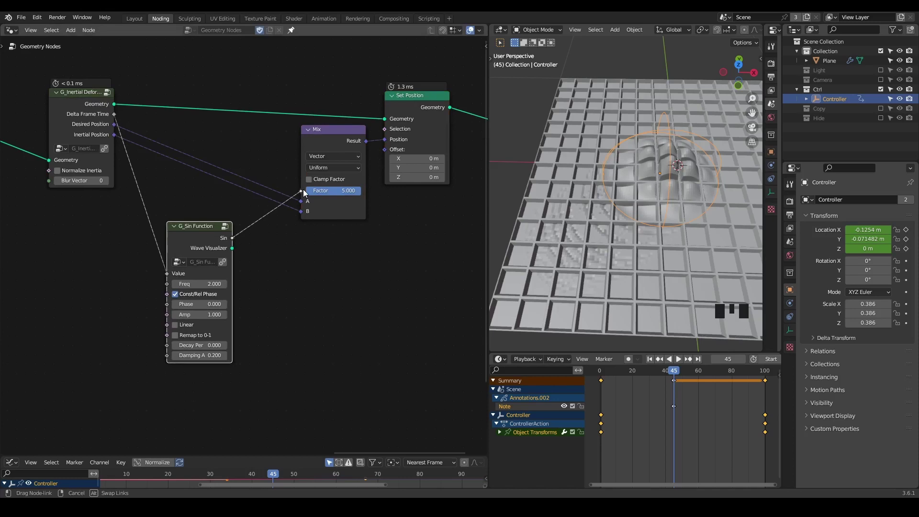
# - Route the sine into the Mix factor at frequency 1, amplitude 30.4, and play to watch the wobble
pyautogui.middleClick(661, 253)
pyautogui.scroll(-3)
pyautogui.press('shift+space')
pyautogui.press('space')
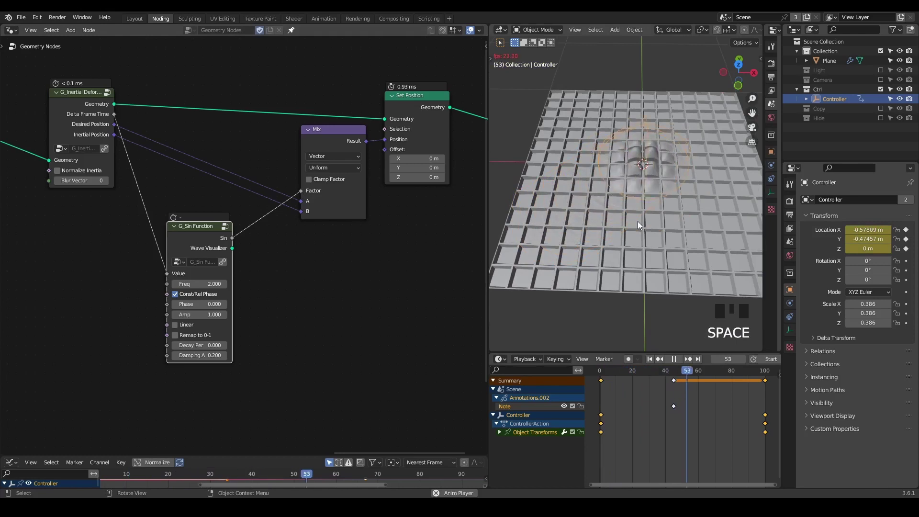
pyautogui.press('space')
pyautogui.scroll(3)
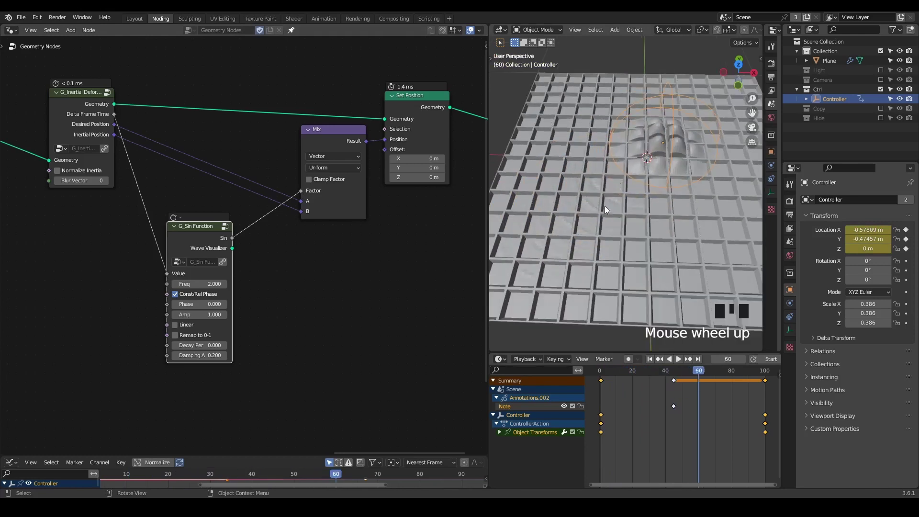
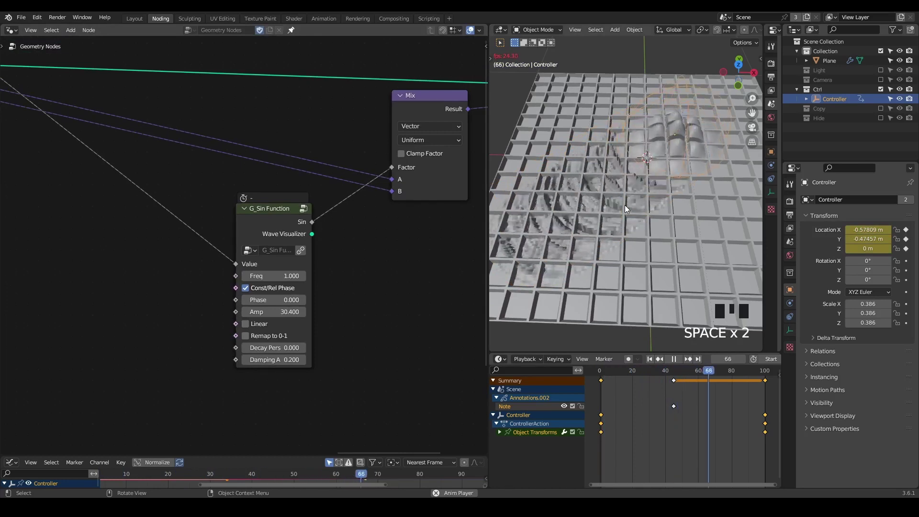
pyautogui.press('space')
pyautogui.moveTo(616, 232); pyautogui.dragTo(263, 232)
pyautogui.click(263, 232)
pyautogui.scroll(-3)
pyautogui.middleClick(657, 203)
pyautogui.scroll(-3)
pyautogui.moveTo(608, 172); pyautogui.dragTo(620, 114)
pyautogui.press('d')
pyautogui.click(603, 100)
pyautogui.press('d')
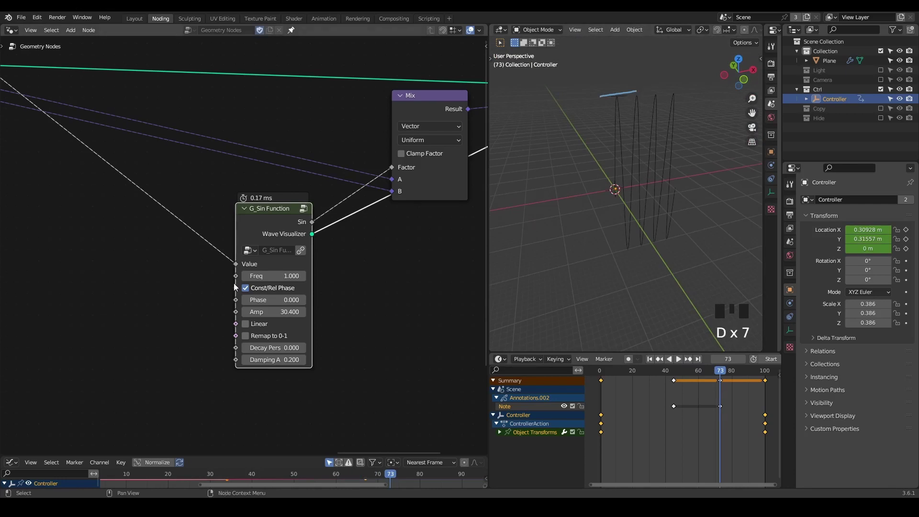
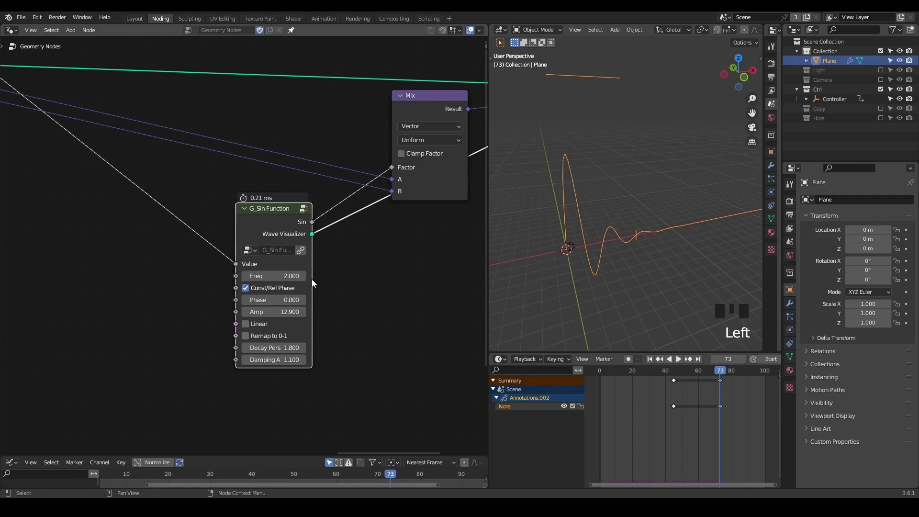
pyautogui.middleClick(567, 259)
pyautogui.press('d')
pyautogui.click(640, 211)
pyautogui.press('d')
pyautogui.press('d')
pyautogui.press('d')
pyautogui.click(616, 146)
pyautogui.press('d')
pyautogui.click(637, 149)
pyautogui.press('d')
pyautogui.click(663, 149)
pyautogui.press('d')
pyautogui.press('d')
pyautogui.press('d')
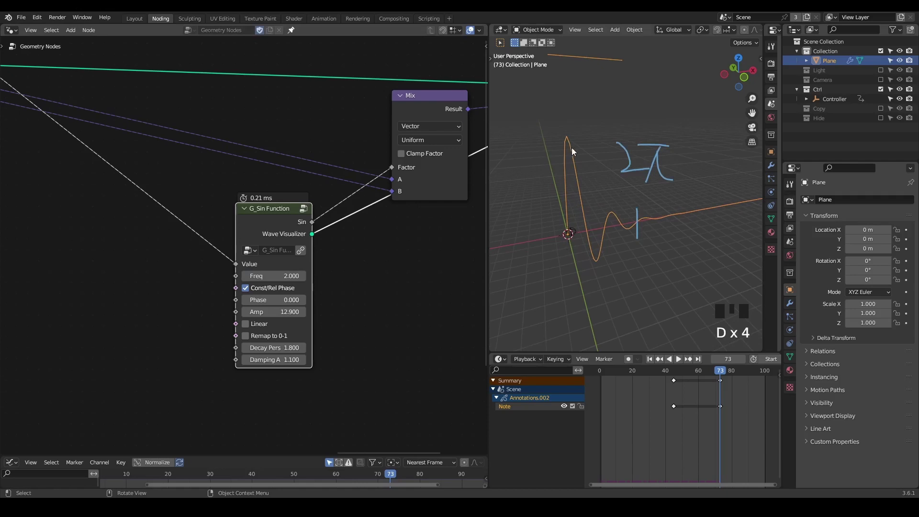
pyautogui.press('d')
pyautogui.rightClick(666, 115)
pyautogui.press('d')
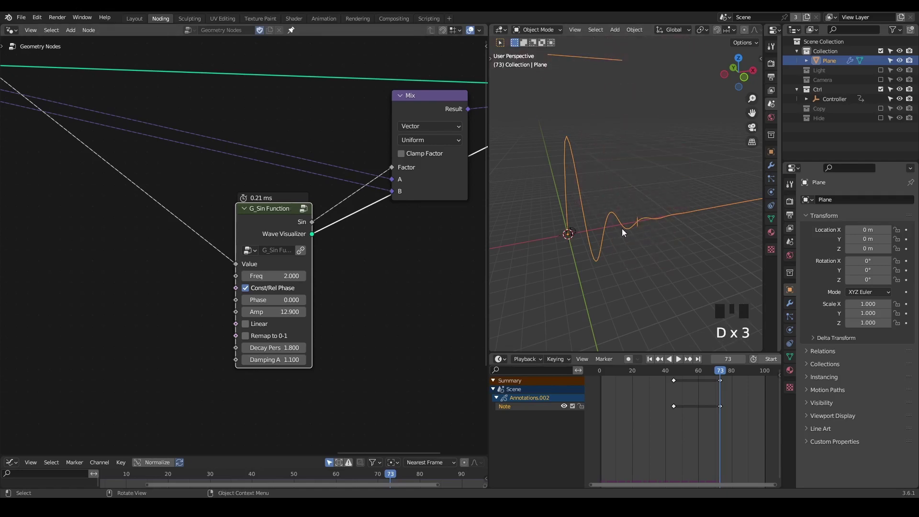
pyautogui.moveTo(109, 182); pyautogui.dragTo(241, 113)
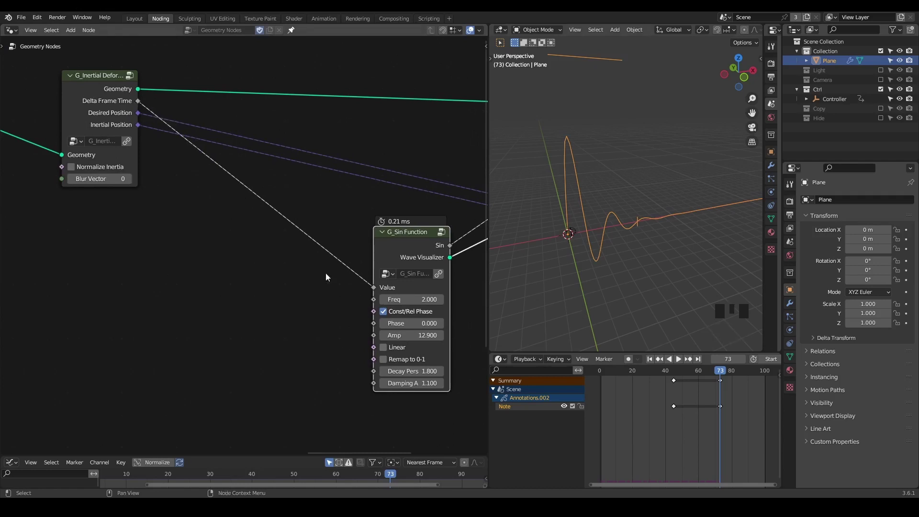
pyautogui.press('d')
pyautogui.press('d')
pyautogui.press('d')
pyautogui.click(116, 221)
pyautogui.press('d')
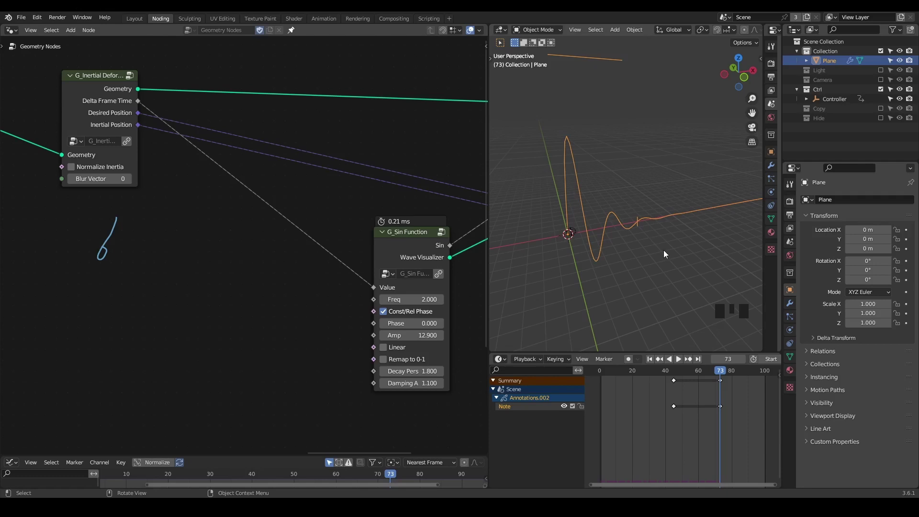
pyautogui.press('d')
pyautogui.rightClick(220, 219)
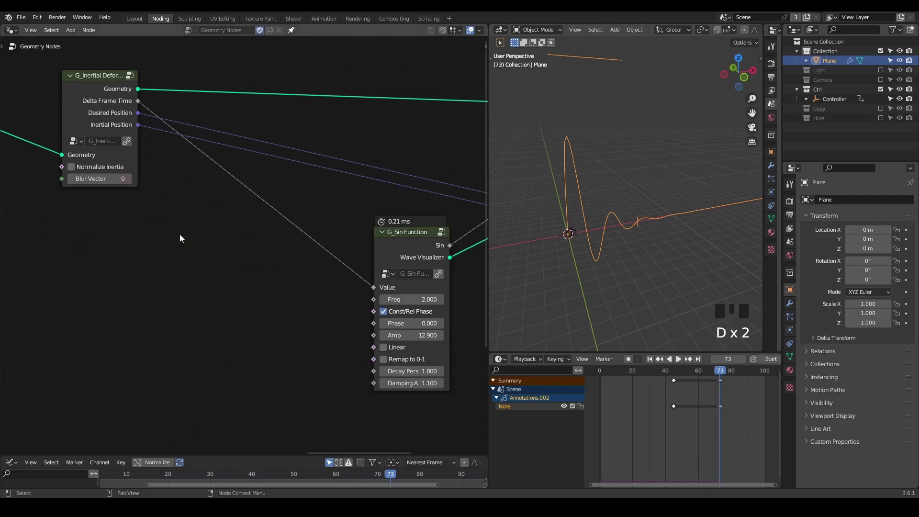
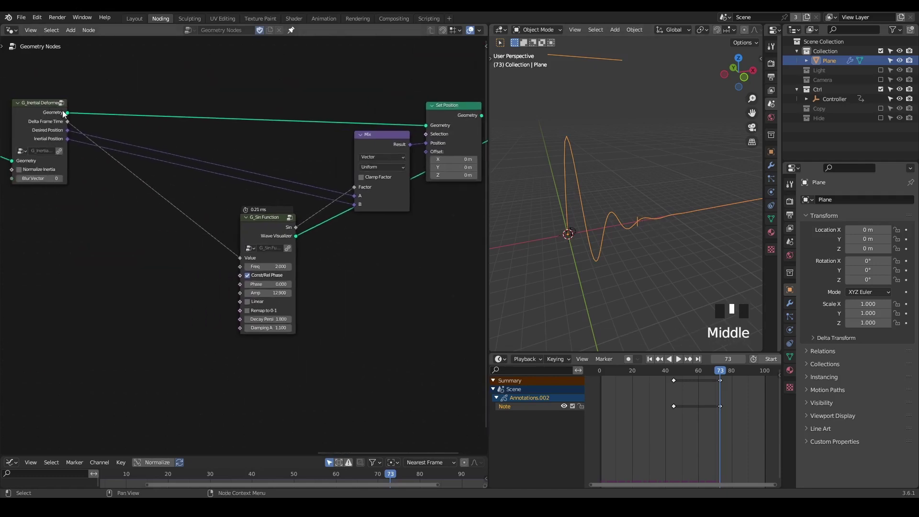
# - Insert a Math Divide node between Delta Frame Time and the Sin Function value, then preview
pyautogui.click(67, 123)
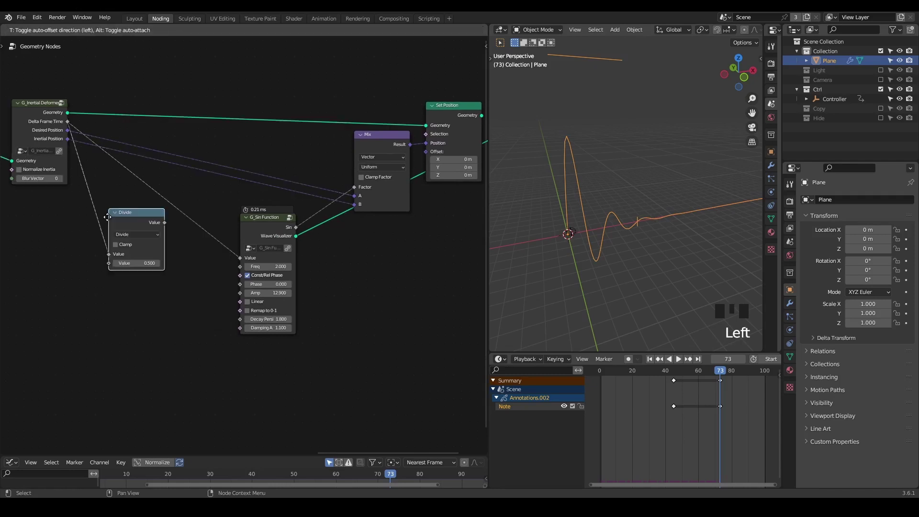
pyautogui.moveTo(121, 226); pyautogui.dragTo(206, 254)
pyautogui.middleClick(207, 260)
pyautogui.click(327, 124)
pyautogui.middleClick(145, 232)
pyautogui.scroll(3)
pyautogui.middleClick(577, 260)
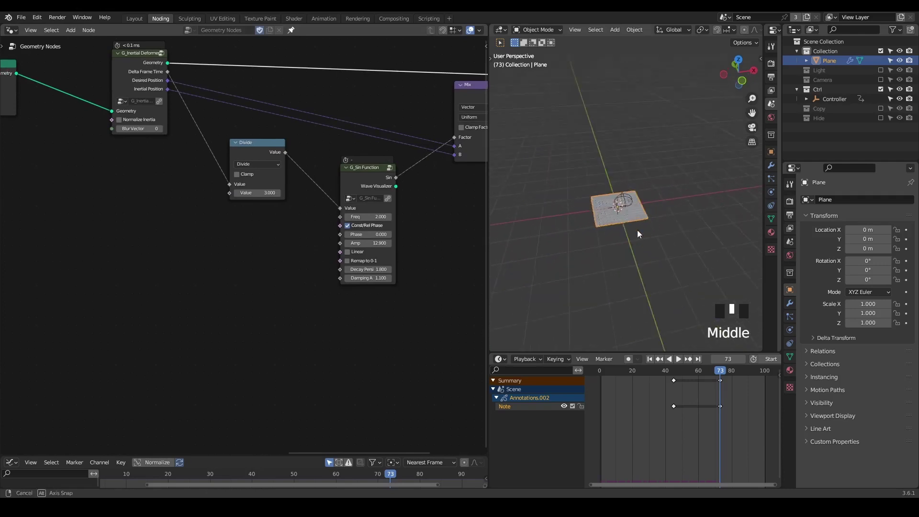
pyautogui.scroll(3)
pyautogui.middleClick(623, 255)
pyautogui.scroll(3)
pyautogui.press('shift+space')
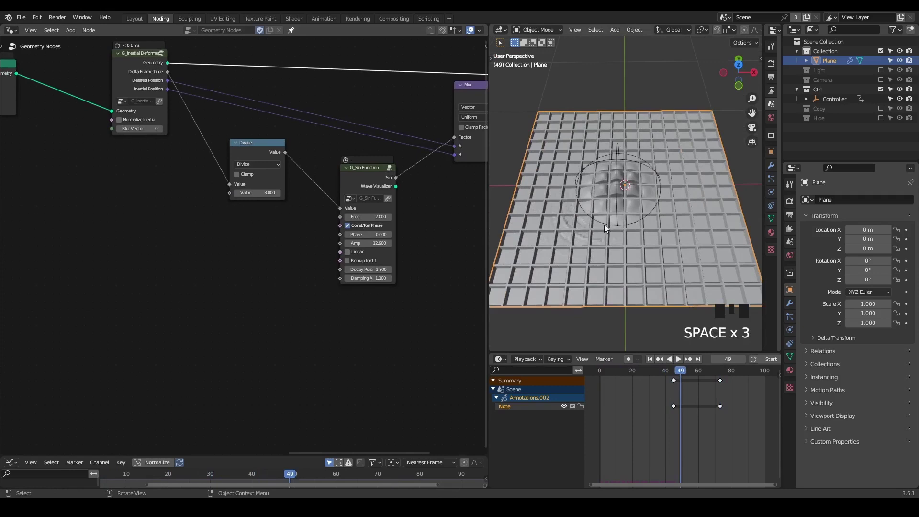
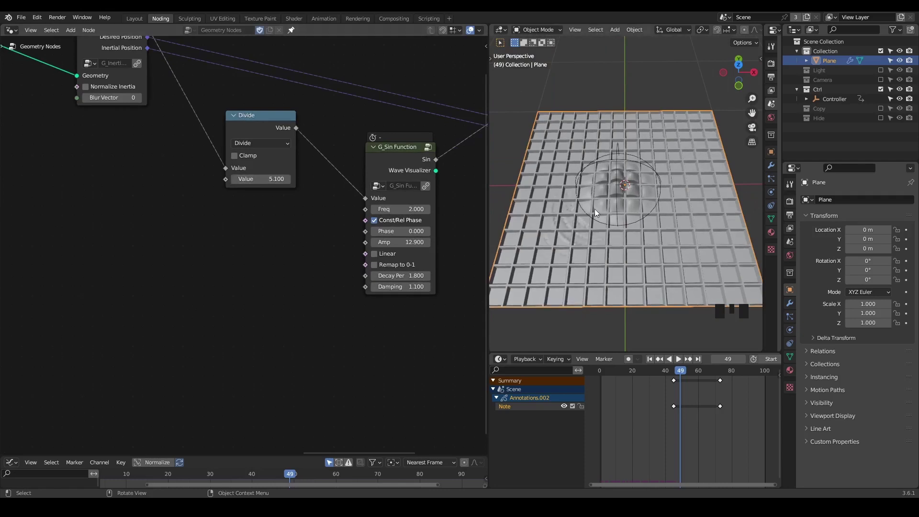
# - Set the Divide node's divisor to 5.1 and replay to watch the slower timing
pyautogui.press('d')
pyautogui.click(577, 209)
pyautogui.press('d')
pyautogui.press('d')
pyautogui.press('d')
pyautogui.press('d')
pyautogui.rightClick(576, 198)
pyautogui.press('d')
pyautogui.press('d')
pyautogui.press('shift+space')
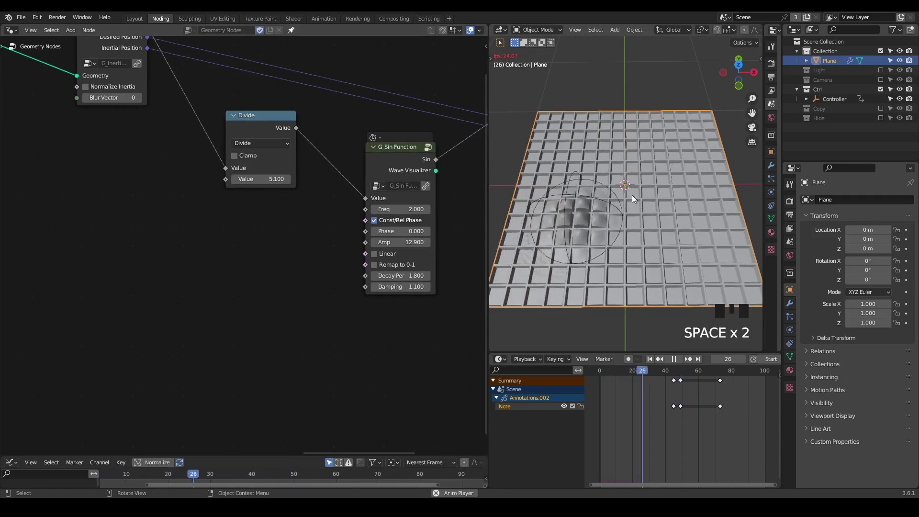
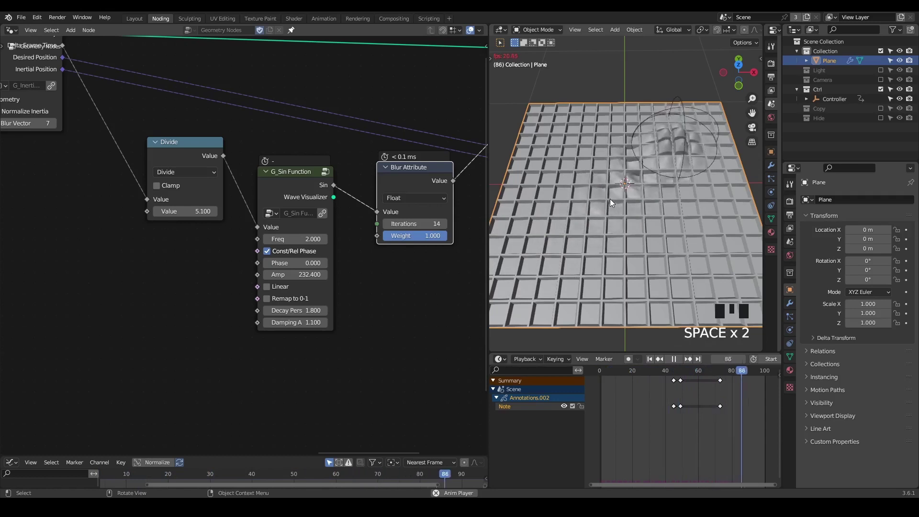
# - Preview the blurred jiggle with 14 blur iterations, amplitude 232.4, frequency 1 and divisor 4
pyautogui.press('space')
pyautogui.press('shift+space')
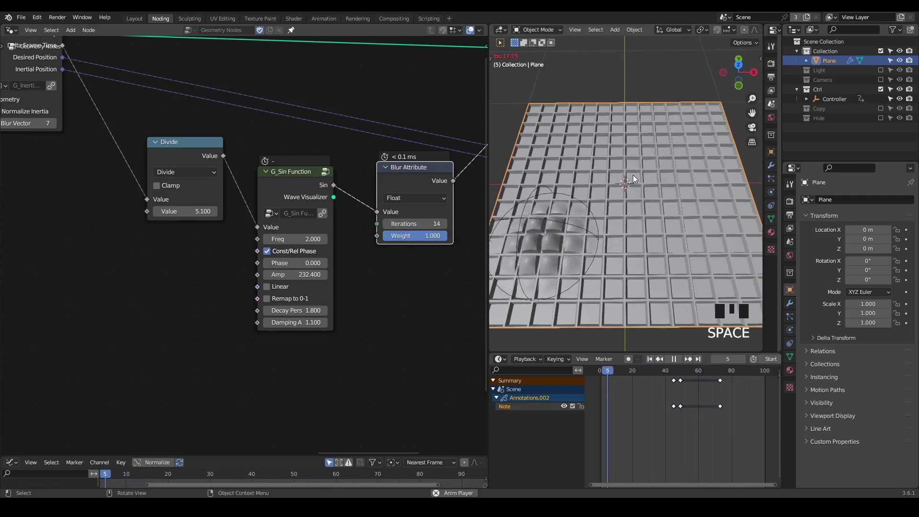
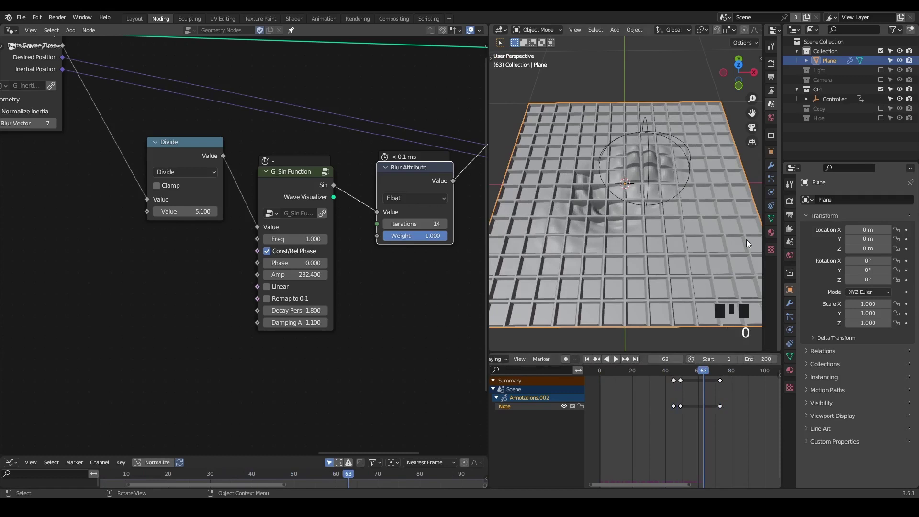
pyautogui.press('shift+space')
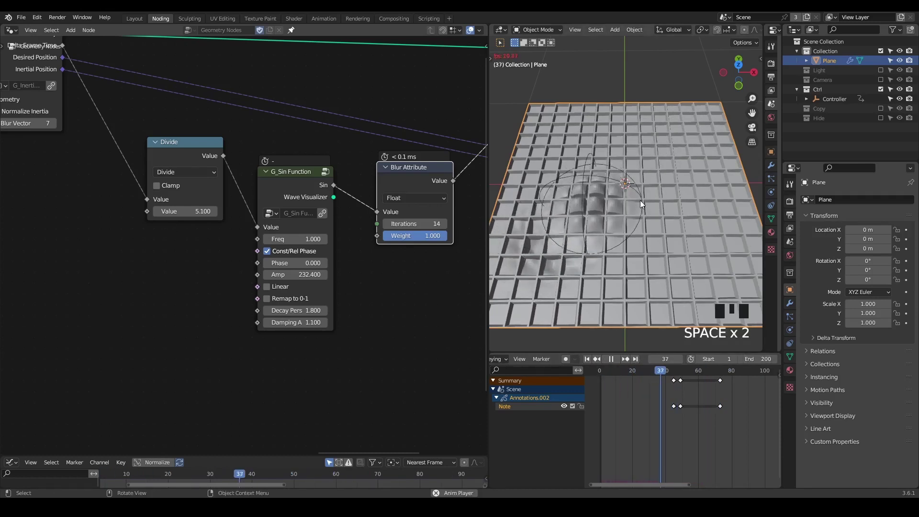
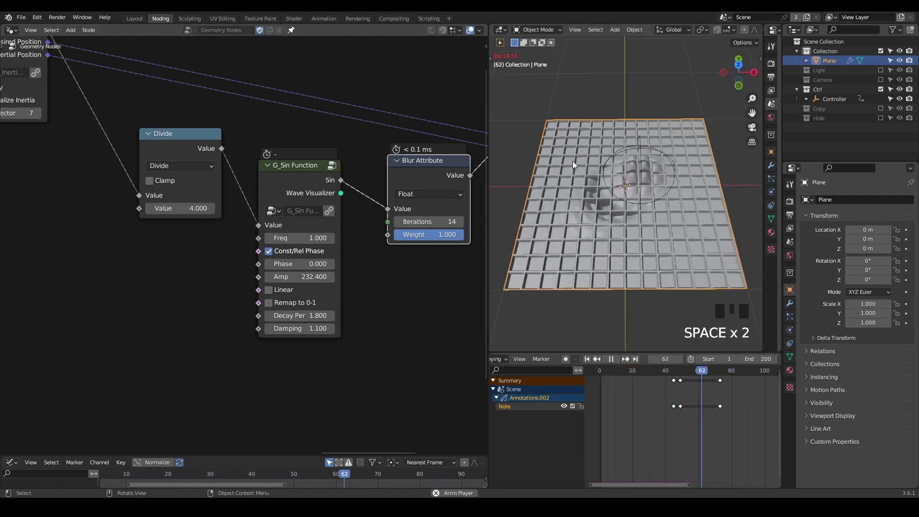
pyautogui.press('space')
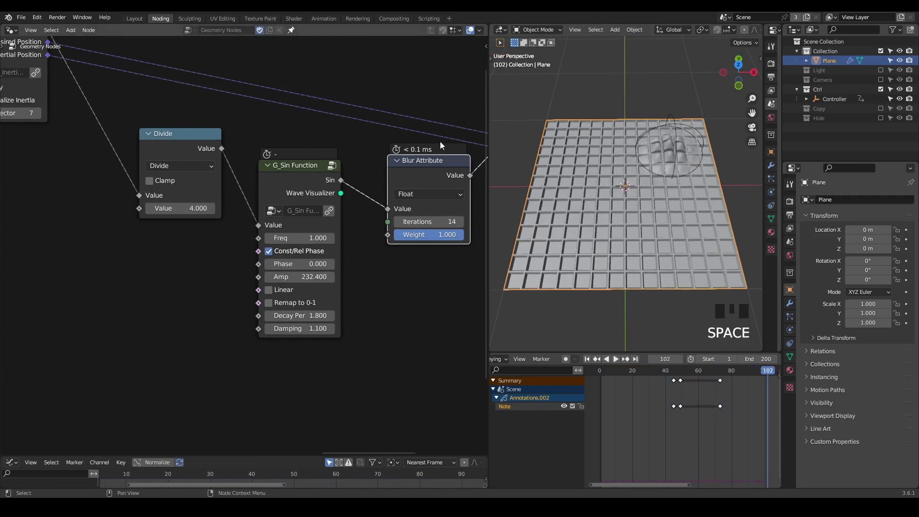
# - Return to frame one and reframe the node tree around the Set Position area
pyautogui.scroll(-3)
pyautogui.middleClick(291, 129)
pyautogui.click(95, 116)
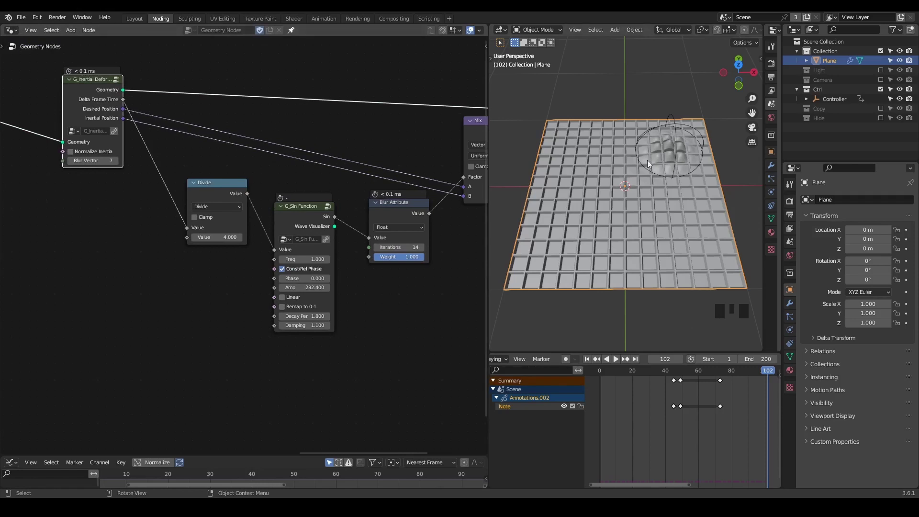
pyautogui.moveTo(630, 222); pyautogui.dragTo(631, 212)
pyautogui.press('shift+space')
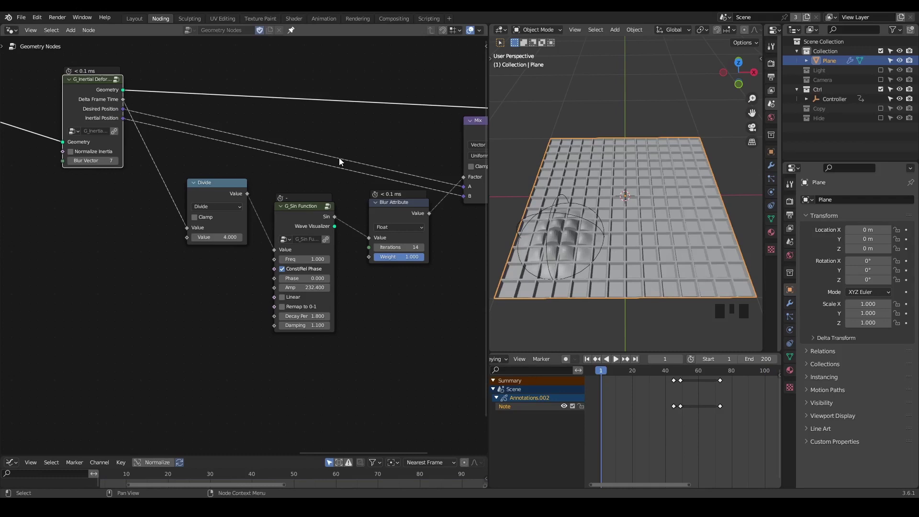
pyautogui.middleClick(334, 161)
pyautogui.scroll(-3)
pyautogui.click(118, 118)
pyautogui.middleClick(306, 161)
pyautogui.scroll(-3)
pyautogui.moveTo(113, 135); pyautogui.dragTo(182, 107)
# - Insert a Store Named Attribute node between Subdivide Mesh and Set Position
pyautogui.press('ctrl+a')
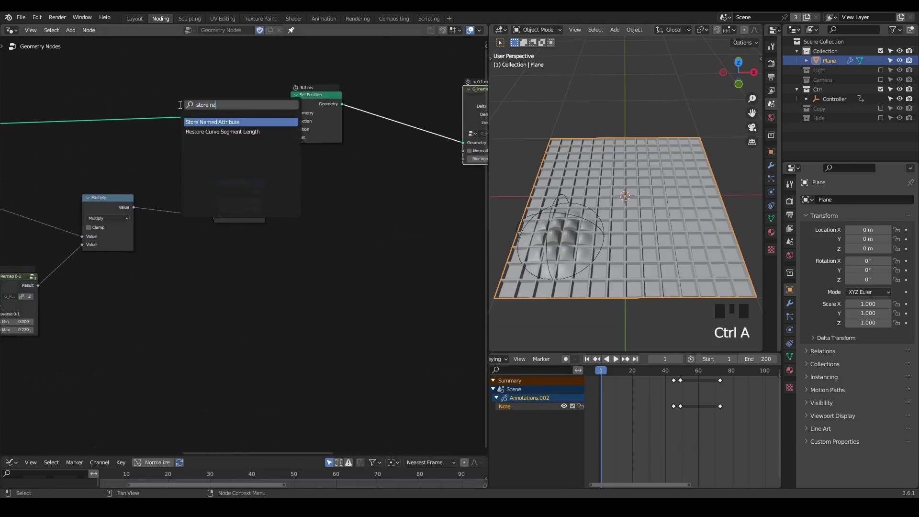
pyautogui.moveTo(163, 193); pyautogui.dragTo(338, 186)
pyautogui.moveTo(338, 187); pyautogui.dragTo(345, 139)
pyautogui.scroll(3)
pyautogui.moveTo(323, 122); pyautogui.dragTo(215, 172)
pyautogui.moveTo(215, 172); pyautogui.dragTo(194, 246)
pyautogui.moveTo(195, 247); pyautogui.dragTo(179, 246)
# - Name the stored float point attribute F and feed the proximity falloff into its value
pyautogui.press('d')
pyautogui.click(178, 246)
pyautogui.press('d')
pyautogui.press('d')
pyautogui.press('d')
pyautogui.rightClick(323, 241)
pyautogui.press('d')
pyautogui.moveTo(75, 299); pyautogui.dragTo(166, 258)
pyautogui.moveTo(166, 258); pyautogui.dragTo(57, 327)
pyautogui.click(57, 327)
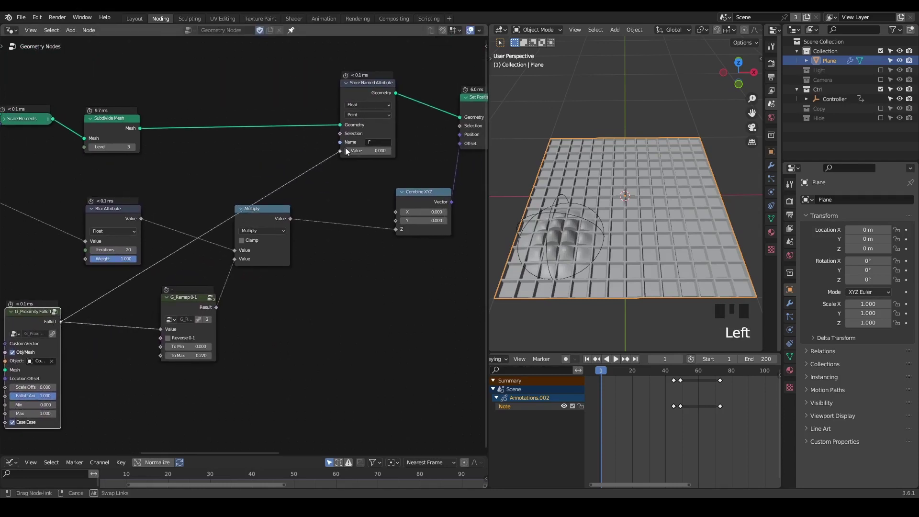
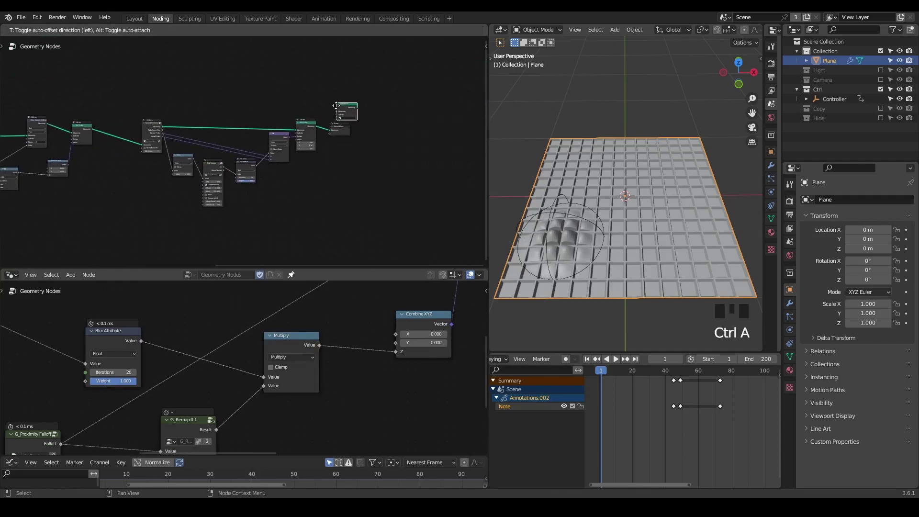
# - Add a Set Material node before Group Output and switch the lower pane to the Shader Editor
pyautogui.scroll(3)
pyautogui.click(795, 370)
pyautogui.doubleClick(834, 239)
pyautogui.scroll(3)
pyautogui.click(388, 121)
pyautogui.moveTo(394, 123); pyautogui.dragTo(206, 338)
# - Add an Attribute node to the material's shader tree and search for a colour Mix node
pyautogui.press('q')
pyautogui.moveTo(188, 349); pyautogui.dragTo(155, 349)
pyautogui.press('ctrl+a')
pyautogui.press('t')
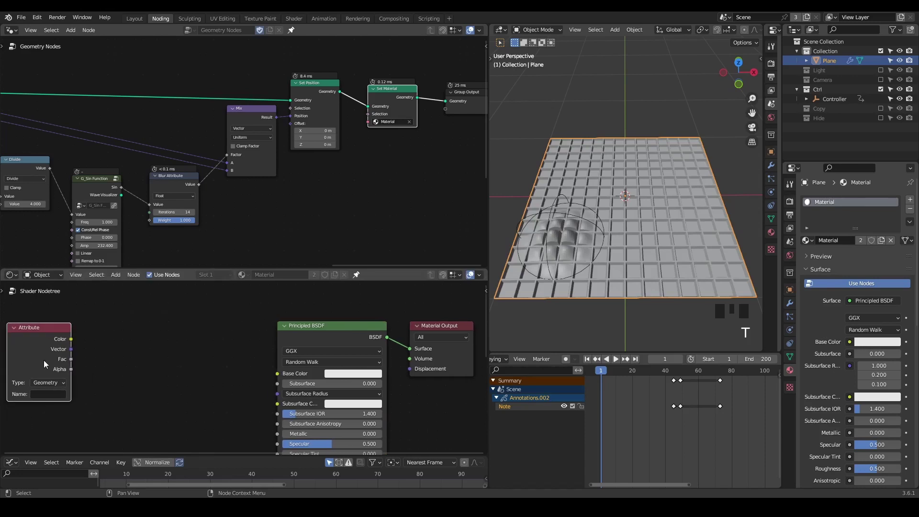
pyautogui.click(73, 345)
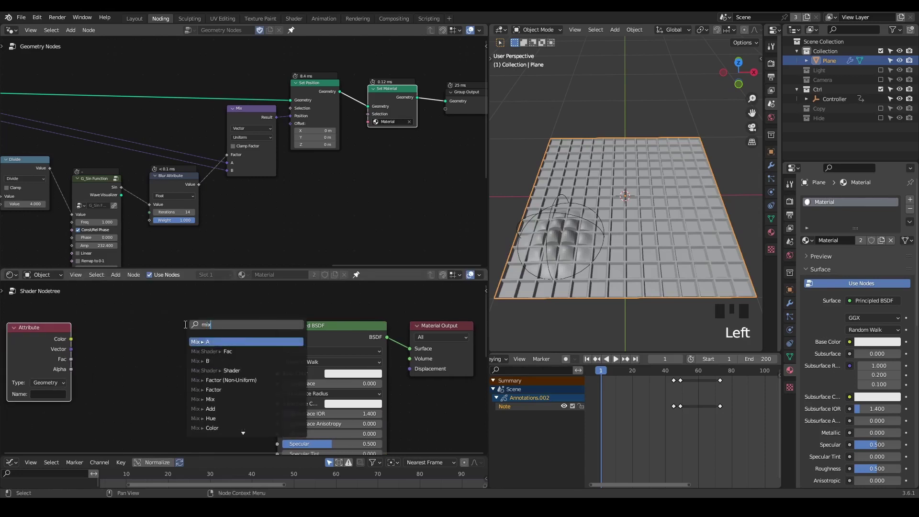
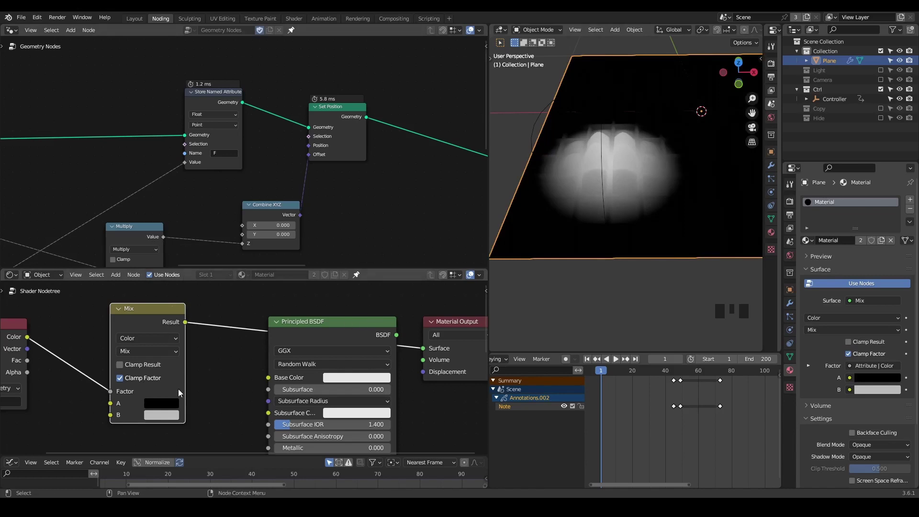
# - Set the colour Mix's B to red feeding Base Color, and add a Set Shade Smooth node after Set Material
pyautogui.moveTo(166, 418); pyautogui.dragTo(269, 379)
pyautogui.click(324, 331)
pyautogui.moveTo(624, 162); pyautogui.dragTo(307, 144)
pyautogui.press('ctrl+a')
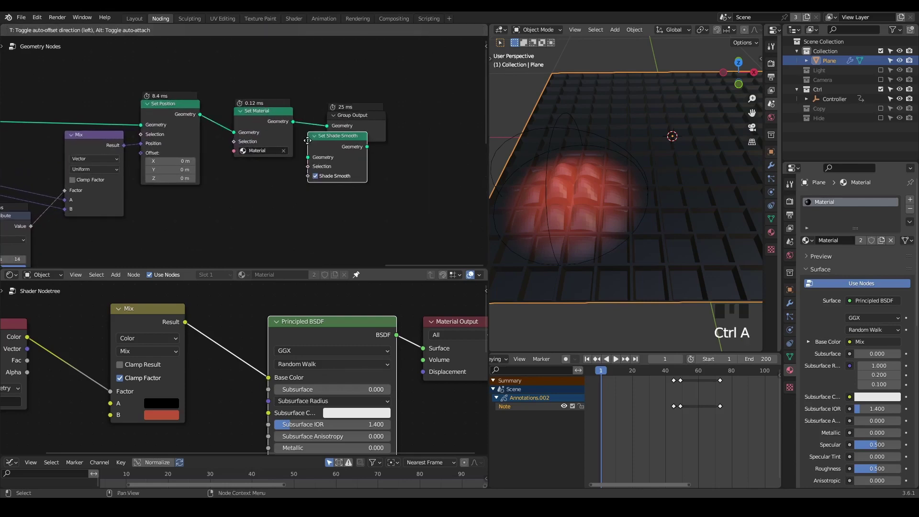
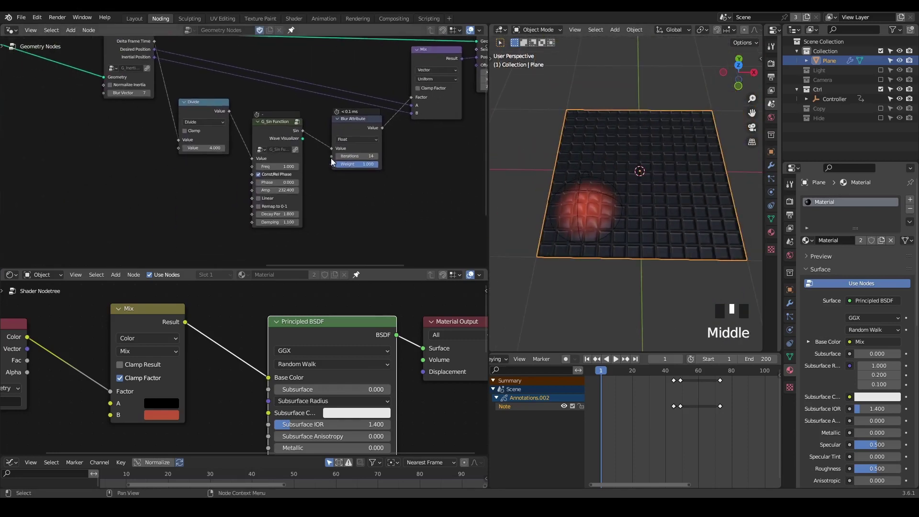
# - Pan the node view to bring the Sin Function settings into view
pyautogui.scroll(3)
pyautogui.moveTo(381, 167); pyautogui.dragTo(322, 187)
pyautogui.scroll(3)
pyautogui.scroll(3)
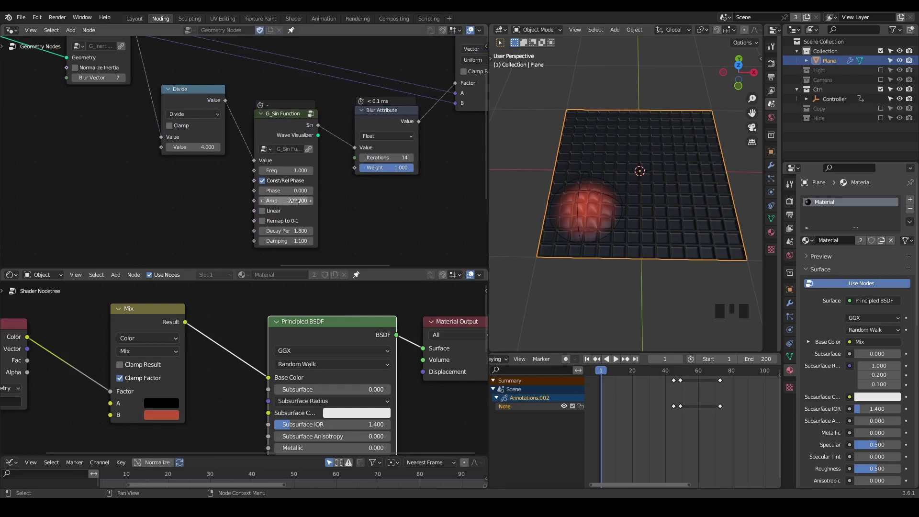